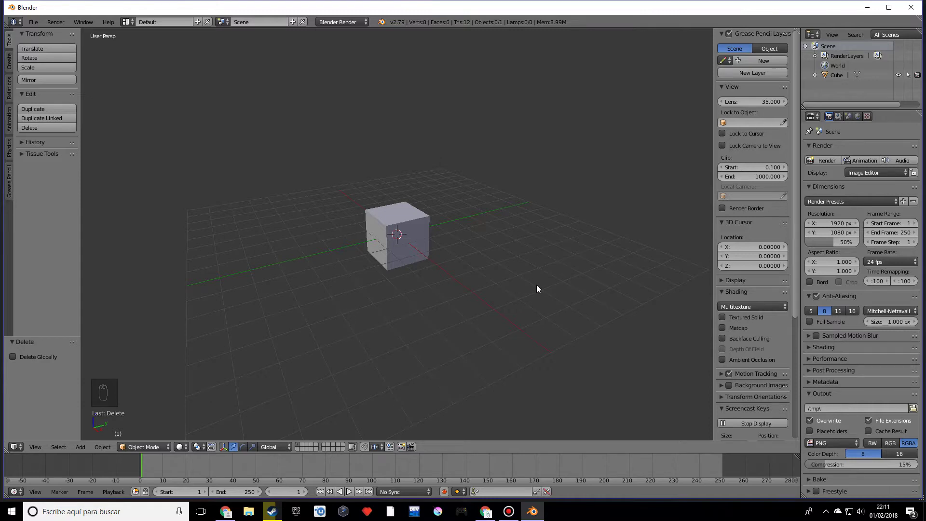
# Orbit around the default cube and hide the viewport sidebar for a clear view
pyautogui.middleClick(533, 287)
pyautogui.press('t')
pyautogui.press('t')
pyautogui.press('n')
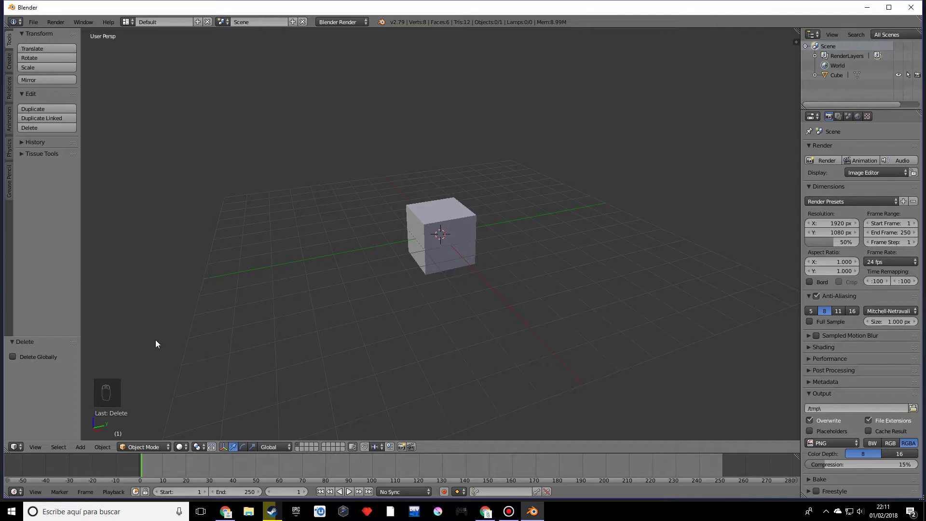
# Scale the cube up slightly and enter Edit Mode with all its geometry selected
pyautogui.press('a')
pyautogui.press('a')
pyautogui.press('s')
pyautogui.press('a')
pyautogui.press('s')
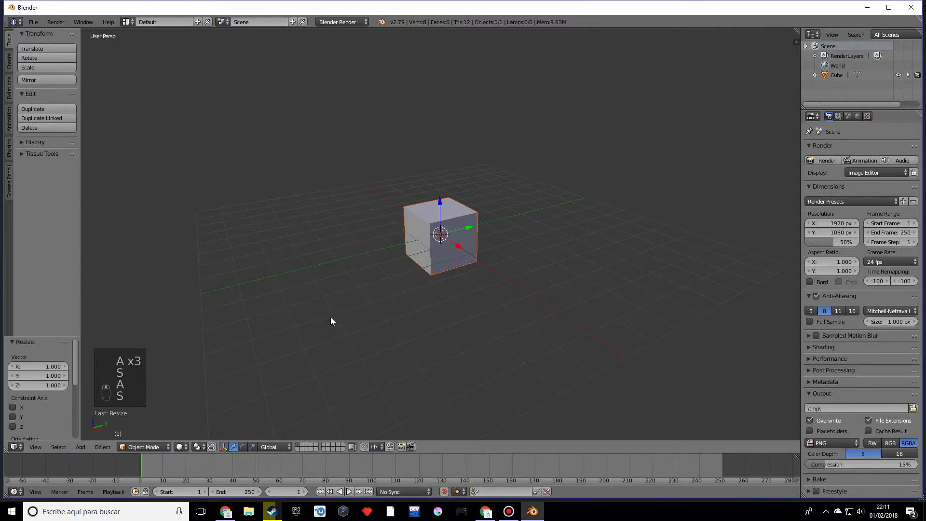
pyautogui.press('ctrl+z')
pyautogui.press('Tab')
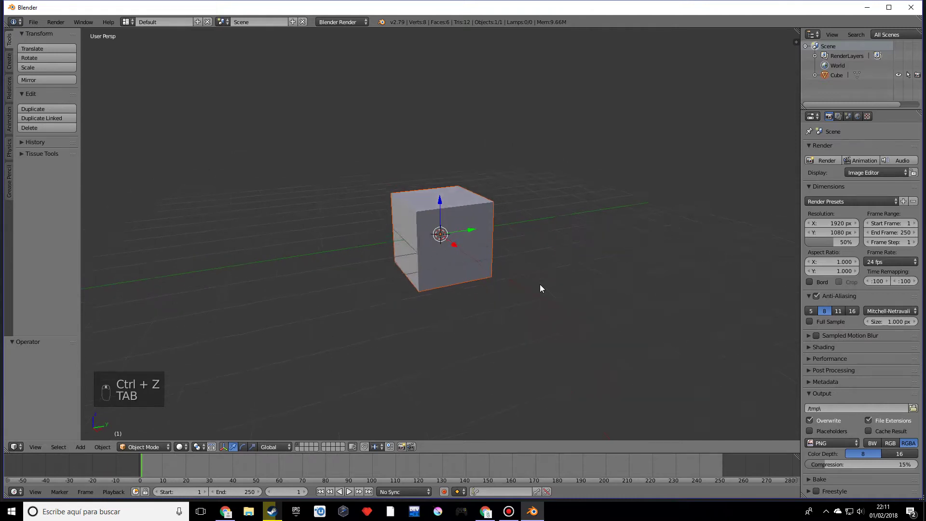
pyautogui.press('Tab')
pyautogui.press('Tab')
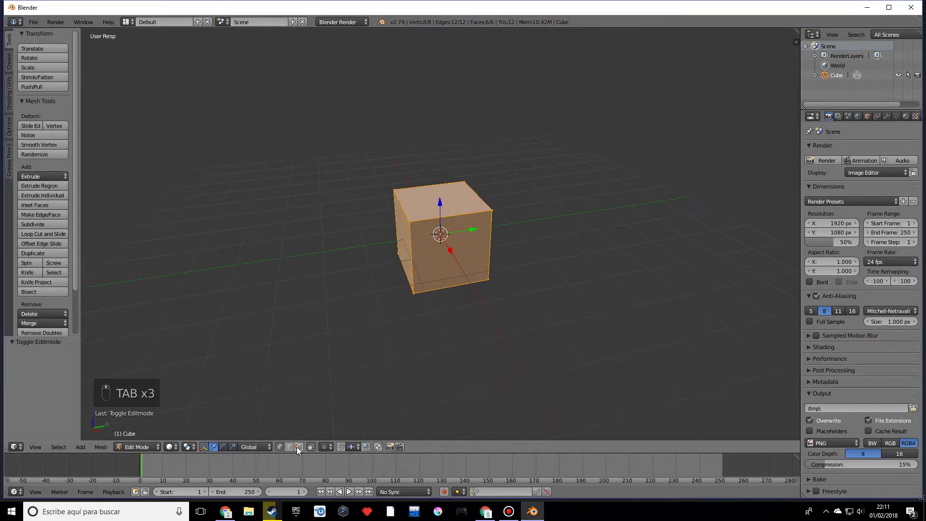
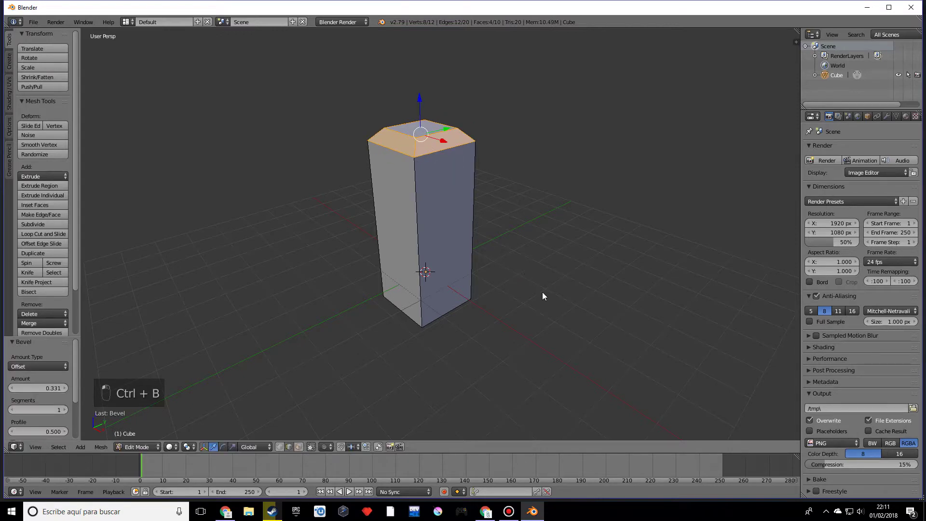
# Orbit the view to inspect the tall bevelled pillar
pyautogui.moveTo(562, 306); pyautogui.dragTo(489, 314)
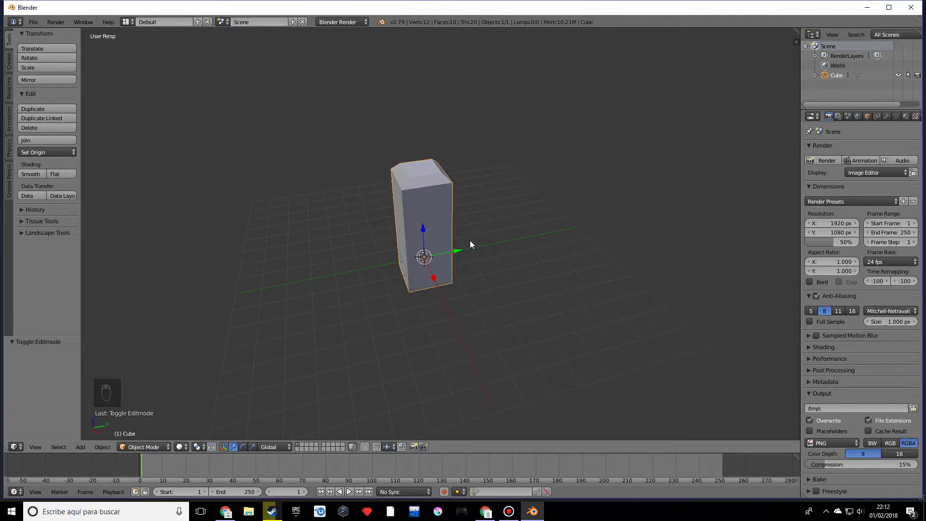
# Duplicate the pillar, slide the copy along one axis beside the original and resize it
pyautogui.moveTo(473, 244); pyautogui.dragTo(479, 274)
pyautogui.middleClick(496, 263)
pyautogui.press('s')
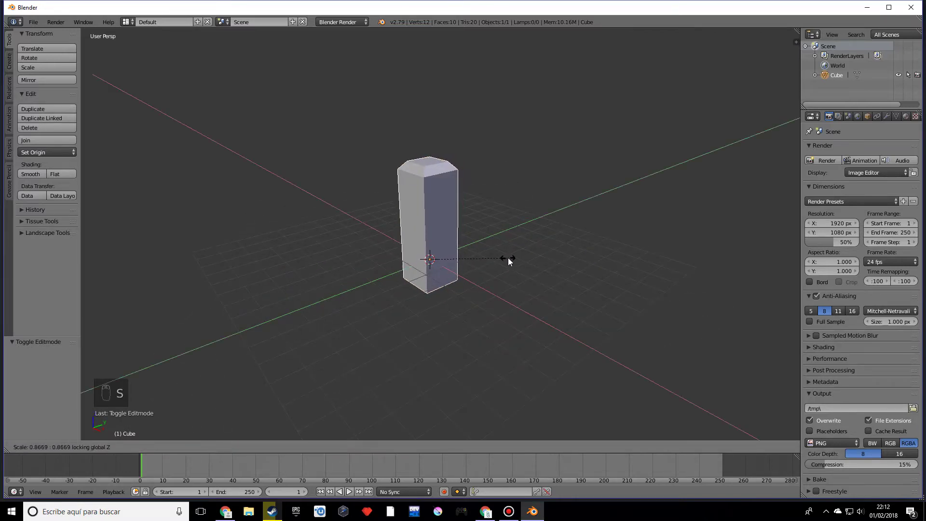
pyautogui.moveTo(514, 258); pyautogui.dragTo(493, 252)
pyautogui.press('shift+d')
pyautogui.click(492, 252)
pyautogui.moveTo(495, 254); pyautogui.dragTo(515, 258)
pyautogui.press('s')
pyautogui.press('s')
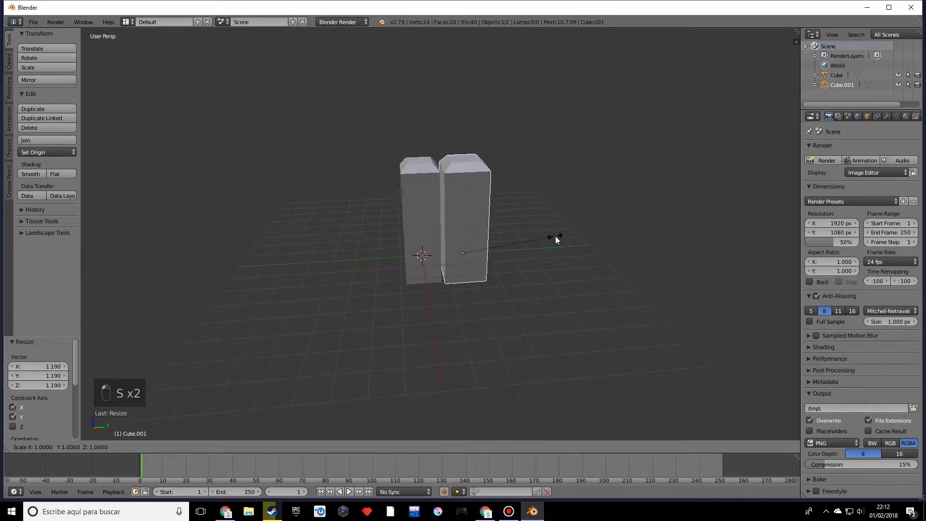
# Tilt the copy slightly, then duplicate again and place a third pillar to the right
pyautogui.press('r')
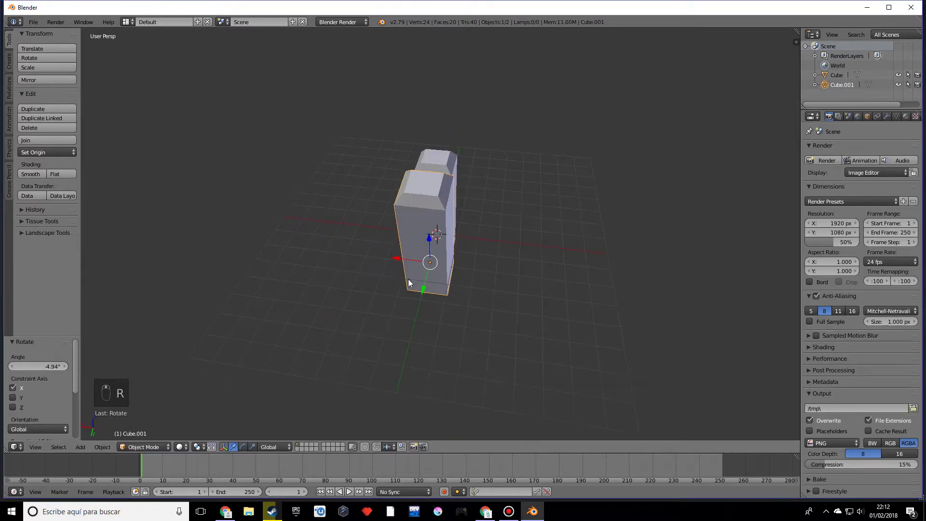
pyautogui.moveTo(406, 260); pyautogui.dragTo(550, 259)
pyautogui.middleClick(550, 259)
pyautogui.press('shift+d')
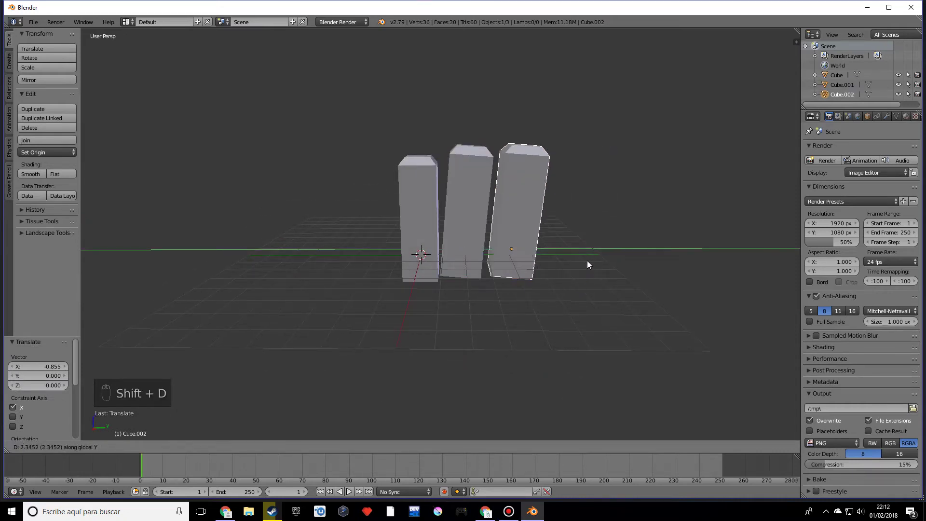
pyautogui.click(588, 263)
pyautogui.press('s')
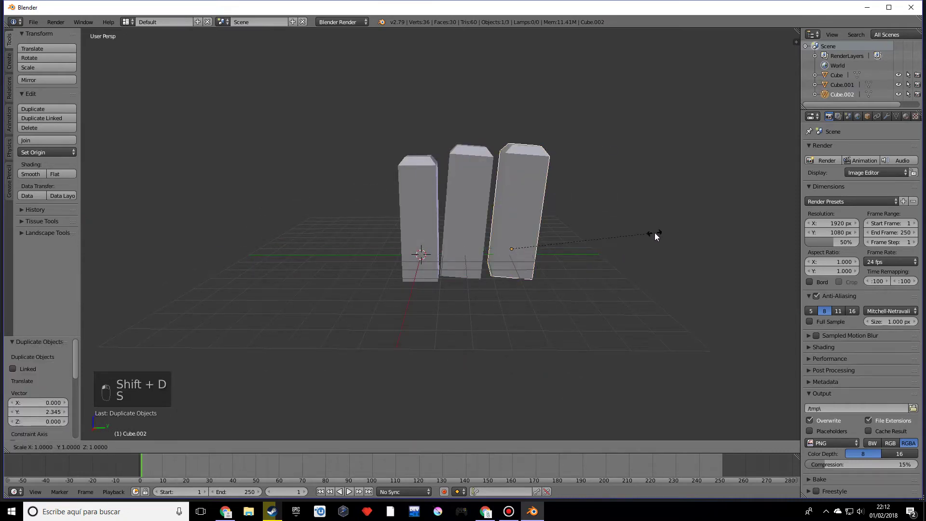
pyautogui.moveTo(617, 270); pyautogui.dragTo(521, 230)
pyautogui.click(509, 222)
# Tilt the right pillar outward, shorten it, and adjust the left pillar's height
pyautogui.press('r')
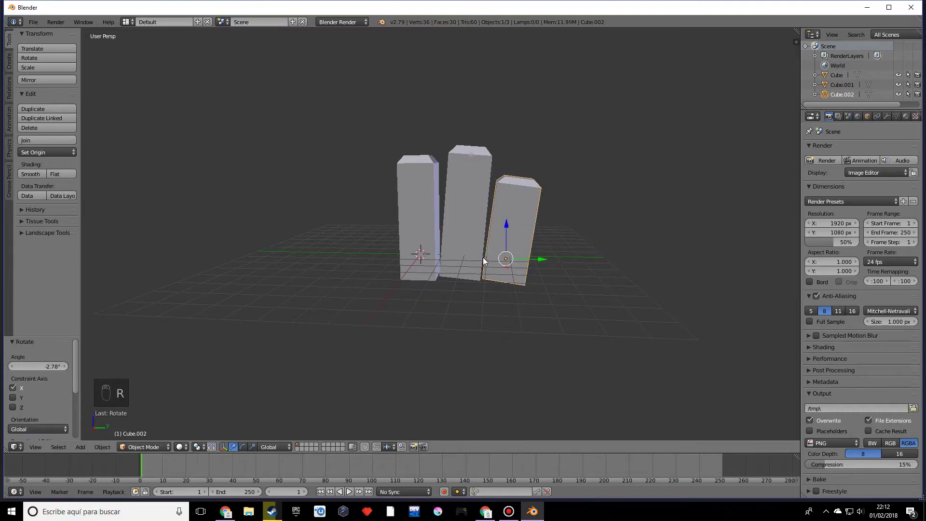
pyautogui.moveTo(457, 280); pyautogui.dragTo(523, 306)
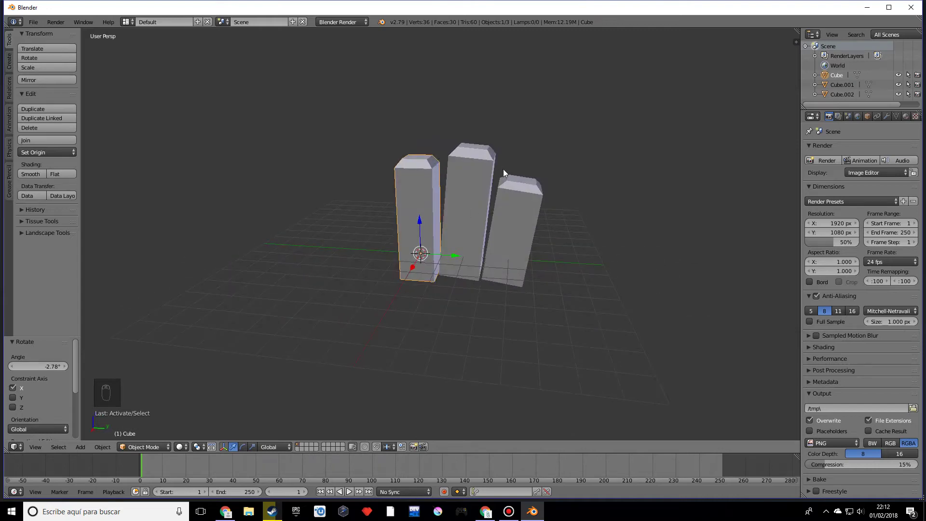
pyautogui.moveTo(529, 233); pyautogui.dragTo(550, 233)
pyautogui.moveTo(579, 259); pyautogui.dragTo(592, 264)
pyautogui.press('s')
pyautogui.moveTo(591, 264); pyautogui.dragTo(217, 448)
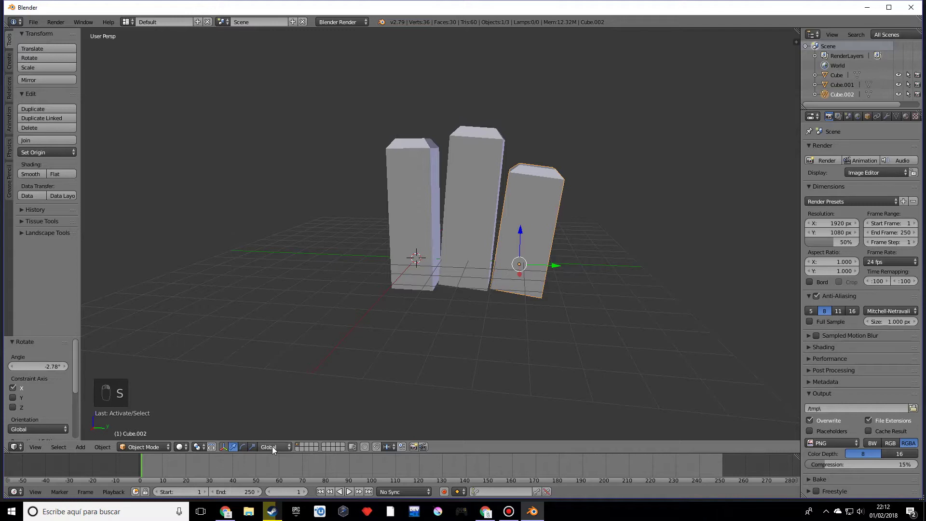
# Inspect the pillars from several angles and begin another rotation of the right pillar
pyautogui.moveTo(495, 330); pyautogui.dragTo(275, 448)
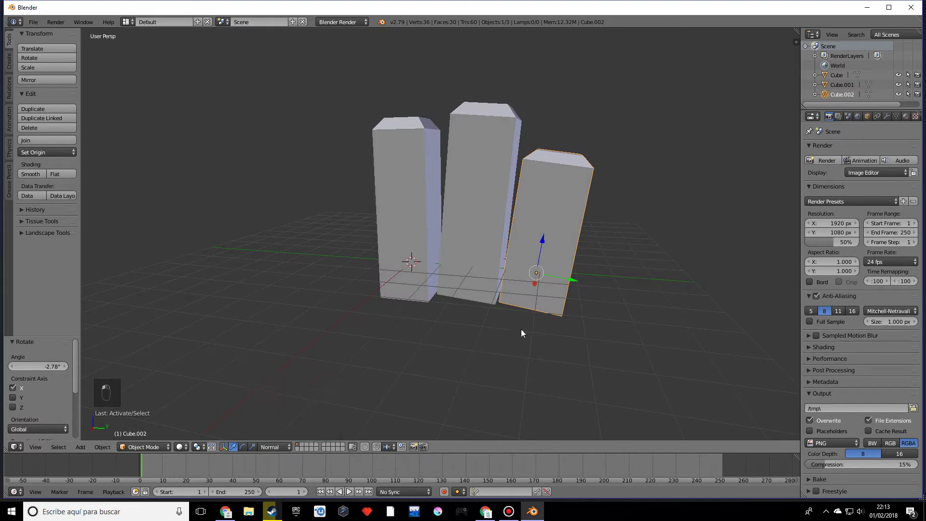
pyautogui.moveTo(460, 305); pyautogui.dragTo(559, 286)
pyautogui.moveTo(559, 286); pyautogui.dragTo(575, 285)
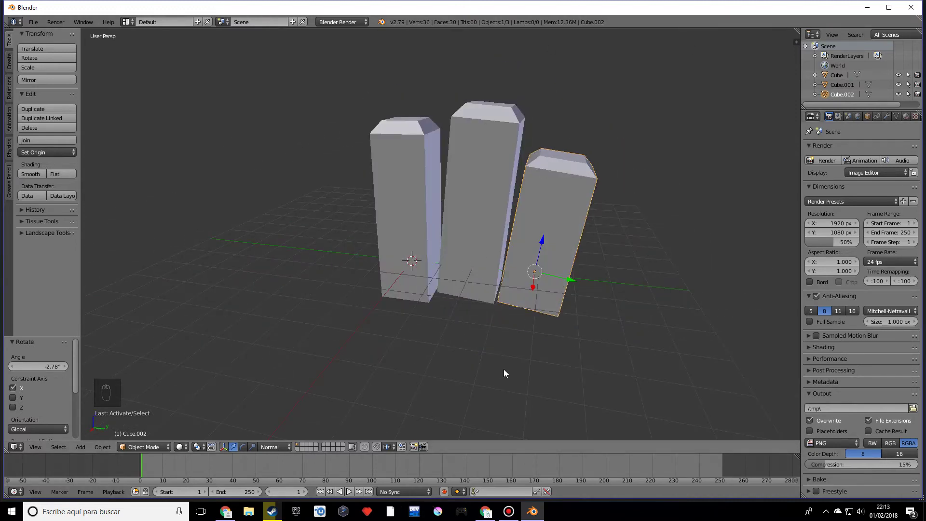
pyautogui.middleClick(506, 371)
pyautogui.scroll(3)
pyautogui.scroll(3)
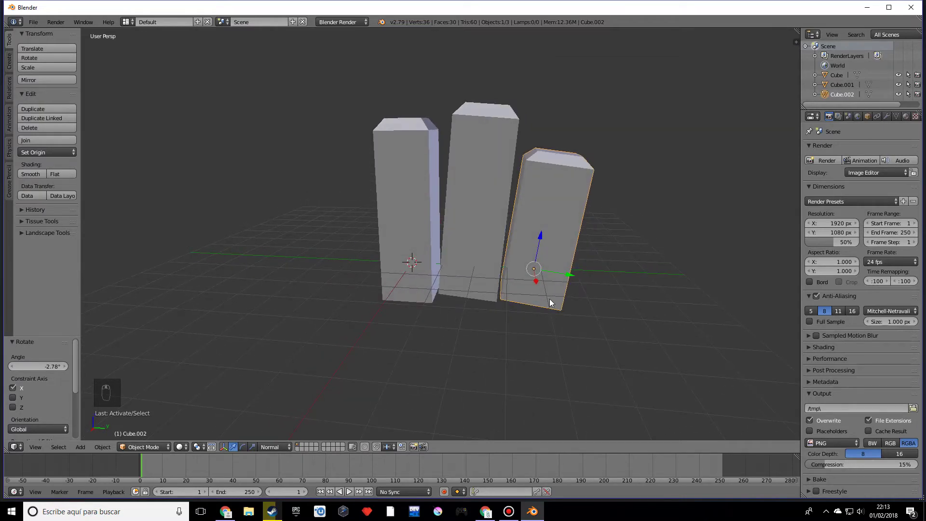
pyautogui.press('s')
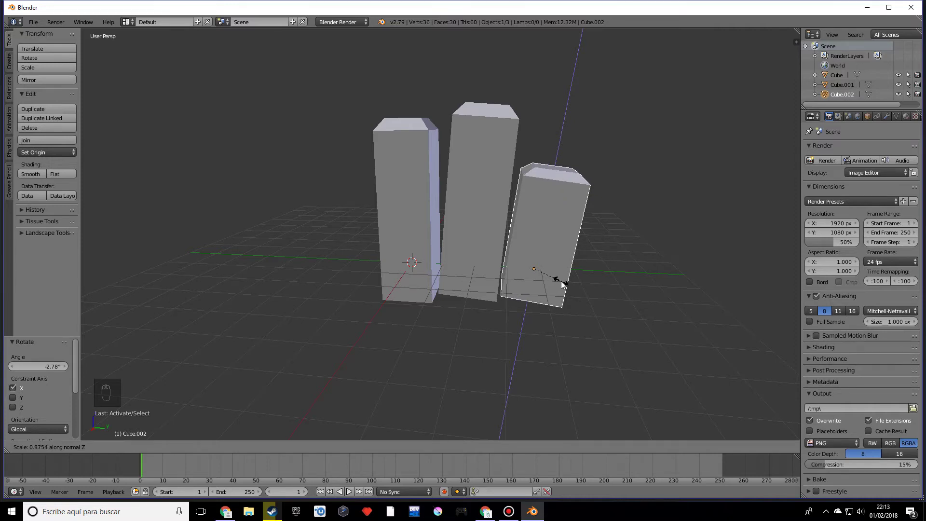
# Turn the right pillar, duplicate it forward and shrink the copy into a short front pillar
pyautogui.moveTo(435, 246); pyautogui.dragTo(494, 275)
pyautogui.moveTo(459, 272); pyautogui.dragTo(454, 297)
pyautogui.click(454, 297)
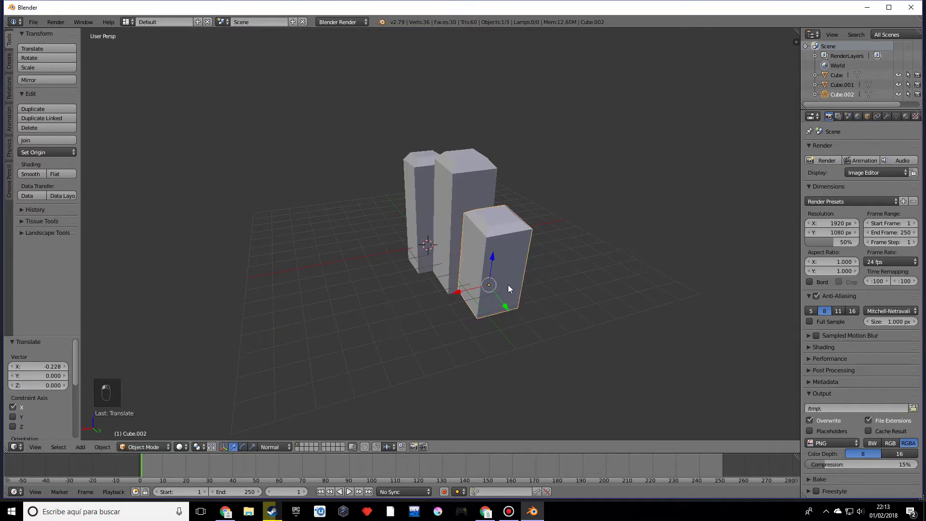
pyautogui.press('shift+d')
pyautogui.moveTo(545, 289); pyautogui.dragTo(583, 281)
pyautogui.press('s')
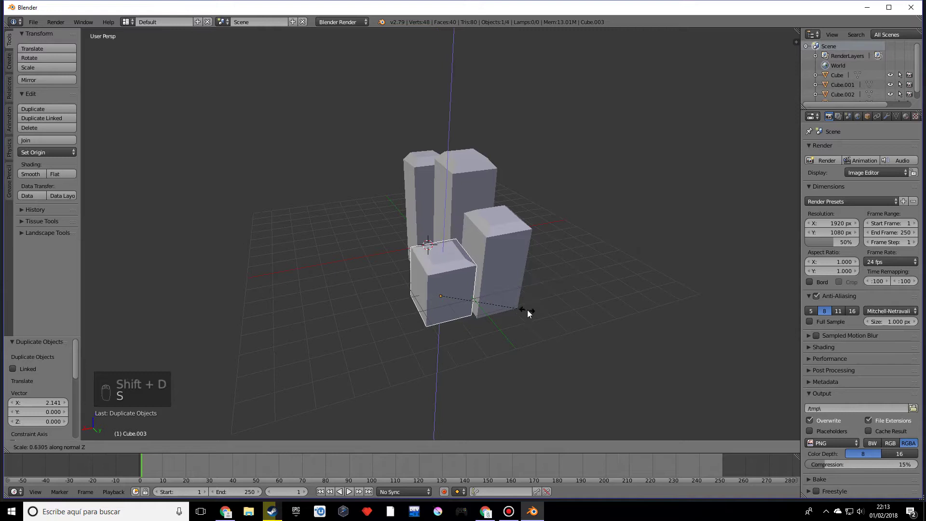
pyautogui.moveTo(556, 303); pyautogui.dragTo(616, 287)
pyautogui.press('s')
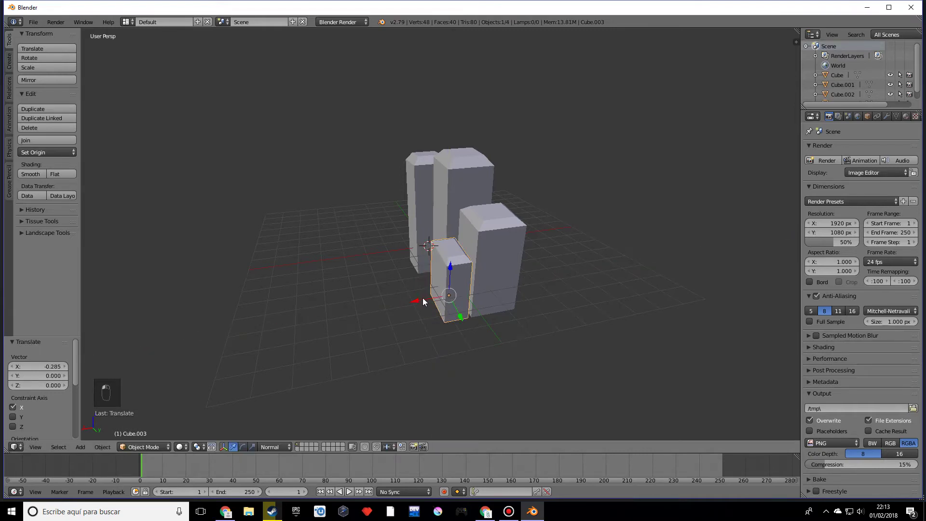
pyautogui.moveTo(463, 309); pyautogui.dragTo(572, 295)
# Duplicate the left pillar and place it in front as the fifth pillar of the cluster
pyautogui.moveTo(572, 295); pyautogui.dragTo(510, 256)
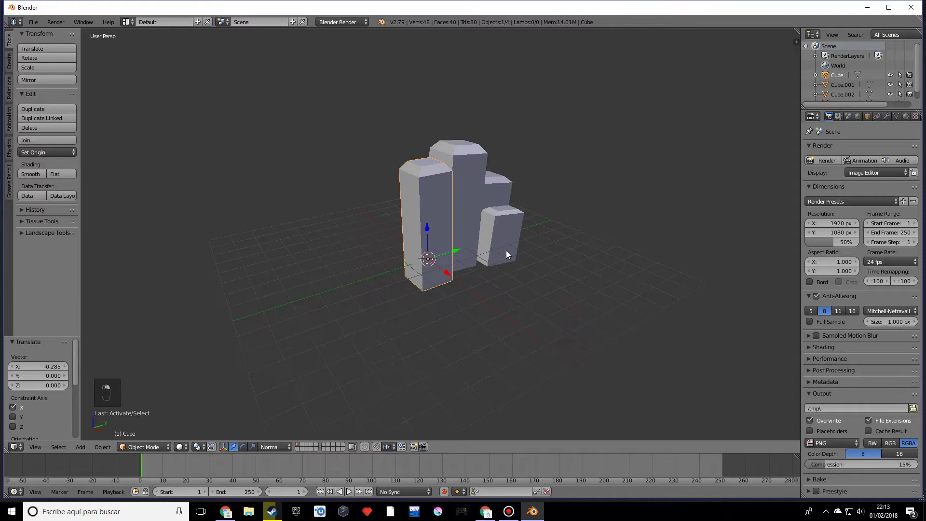
pyautogui.press('shift+d')
pyautogui.moveTo(534, 274); pyautogui.dragTo(473, 266)
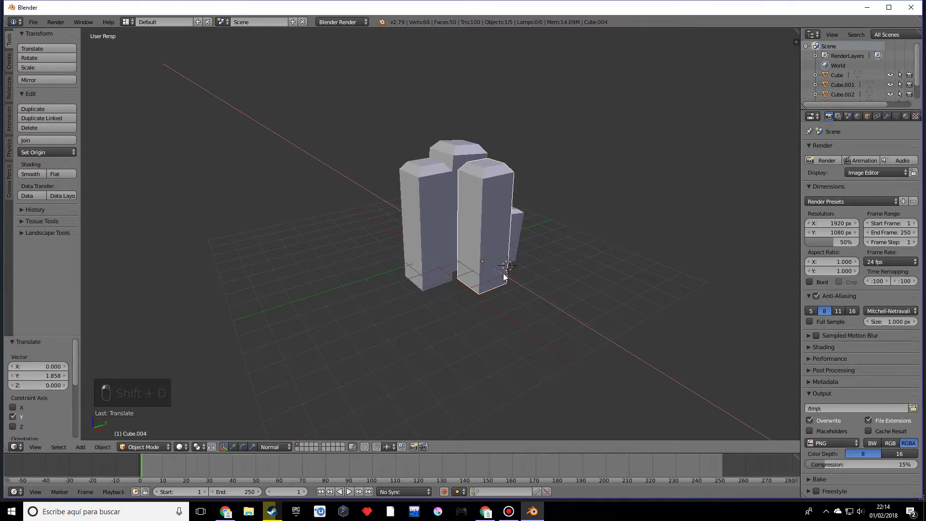
pyautogui.moveTo(557, 279); pyautogui.dragTo(506, 306)
pyautogui.press('s')
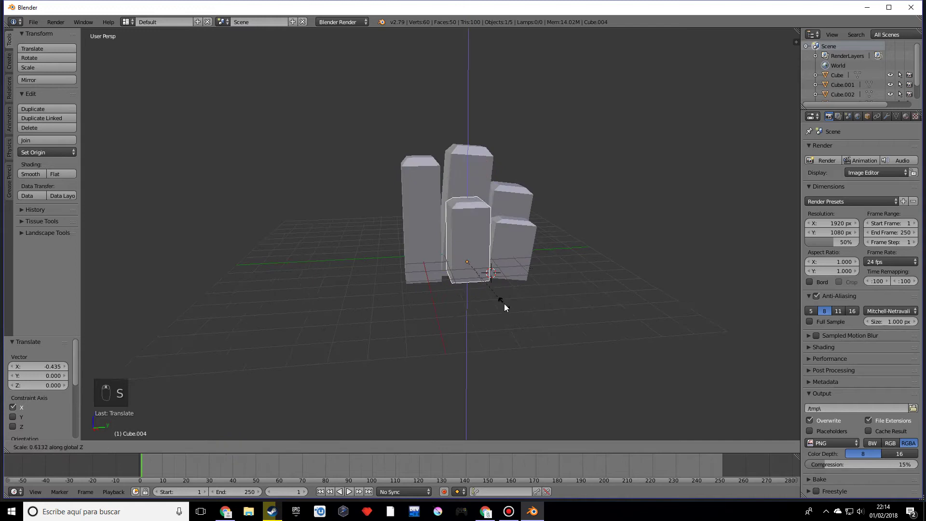
pyautogui.click(469, 246)
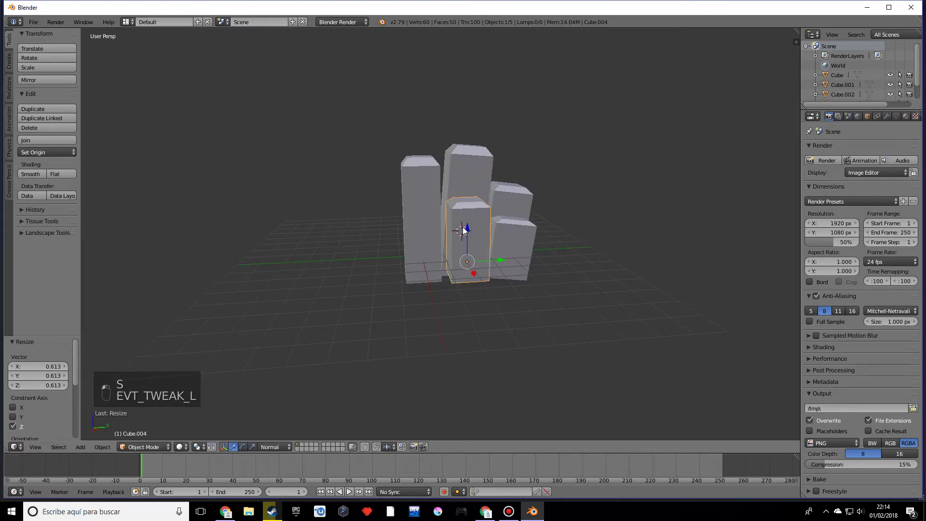
pyautogui.moveTo(511, 269); pyautogui.dragTo(499, 294)
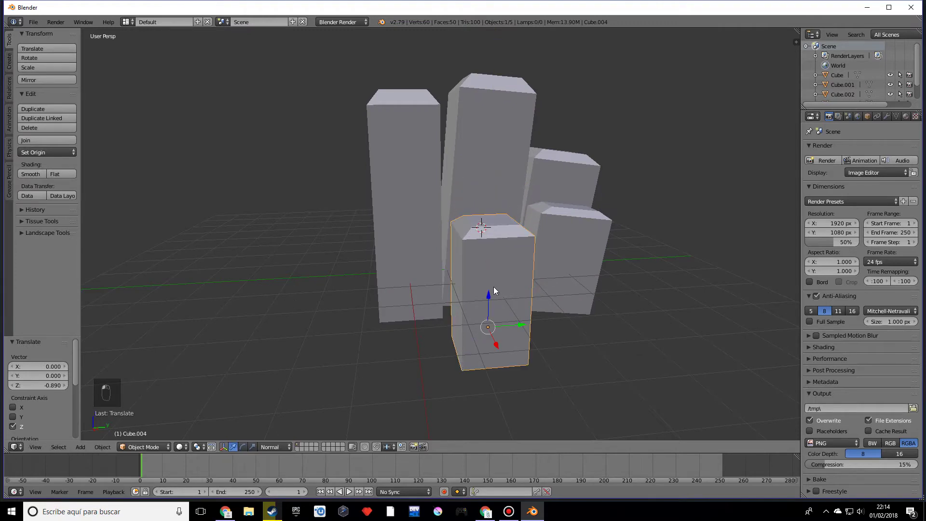
# Taper the front pillar by scaling its top face down in Edit Mode, then return to Object Mode
pyautogui.press('Tab')
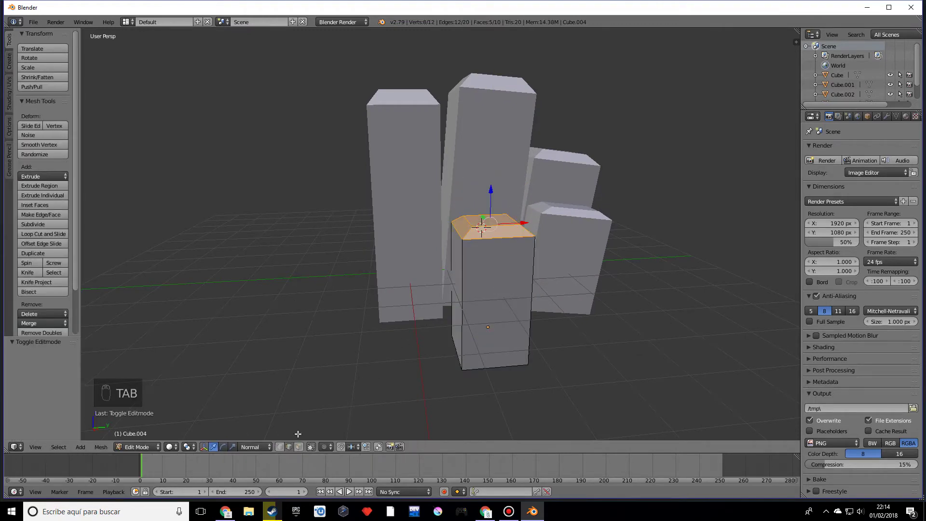
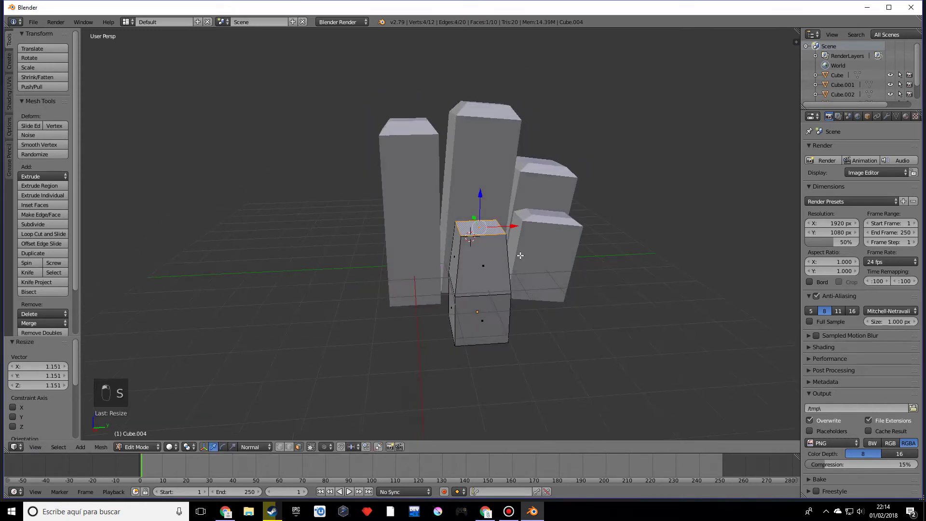
pyautogui.press('Tab')
pyautogui.press('Tab')
pyautogui.click(501, 229)
pyautogui.moveTo(484, 202); pyautogui.dragTo(492, 257)
pyautogui.press('Tab')
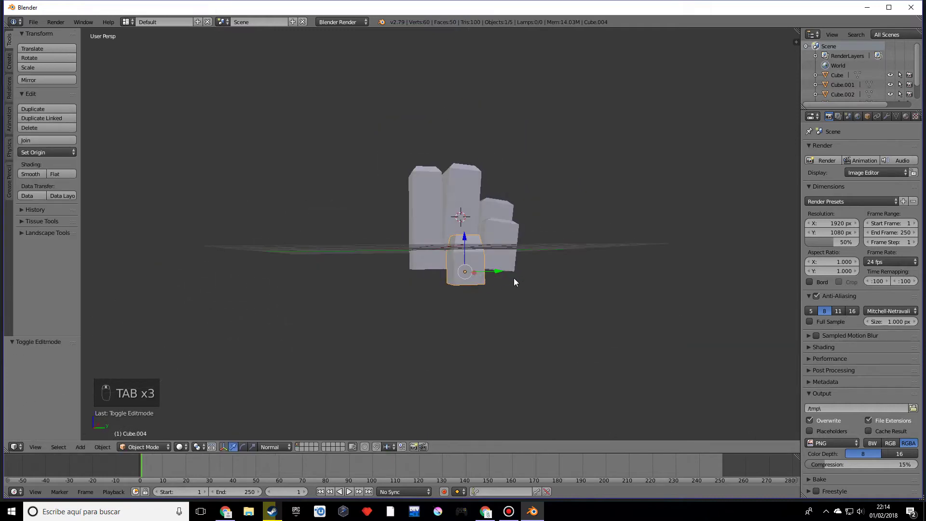
# Add a mesh plane under the cluster and scale it up into a large ground surface
pyautogui.press('shift+c')
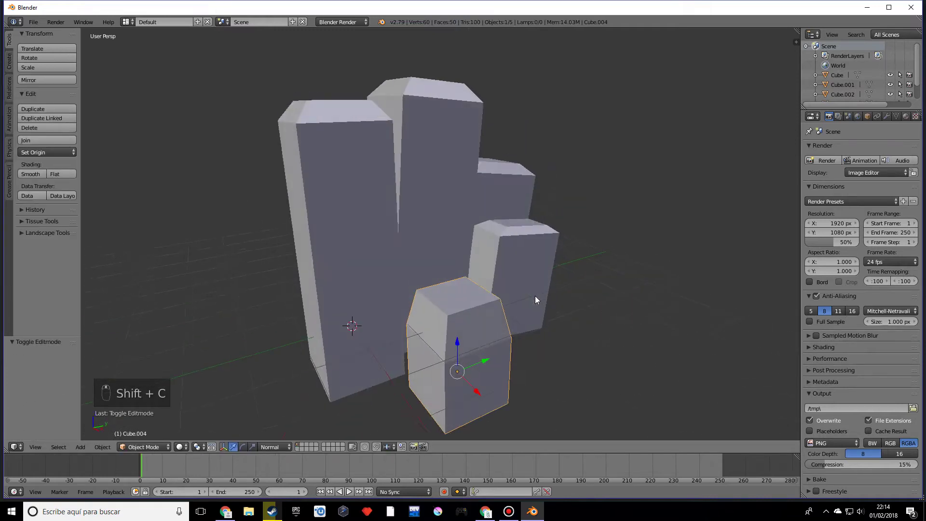
pyautogui.press('shift+a')
pyautogui.press('shift+a')
pyautogui.press('s')
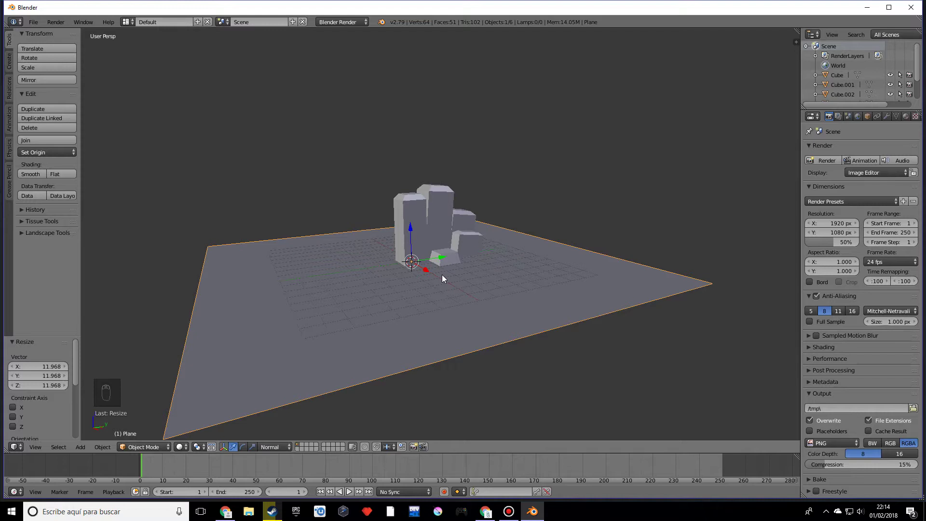
# Orbit to look down on the ground plane and zoom in on the pillar cluster
pyautogui.moveTo(447, 280); pyautogui.dragTo(450, 323)
pyautogui.moveTo(449, 318); pyautogui.dragTo(444, 274)
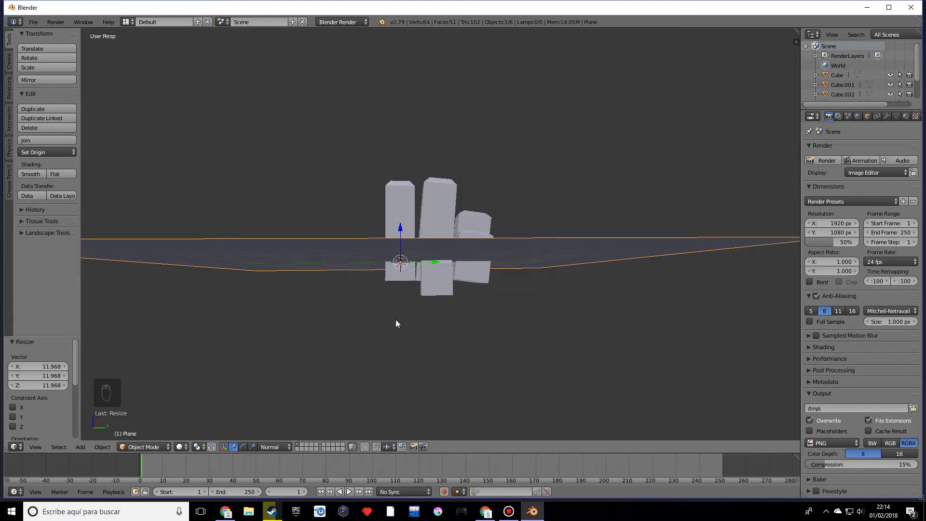
pyautogui.middleClick(361, 267)
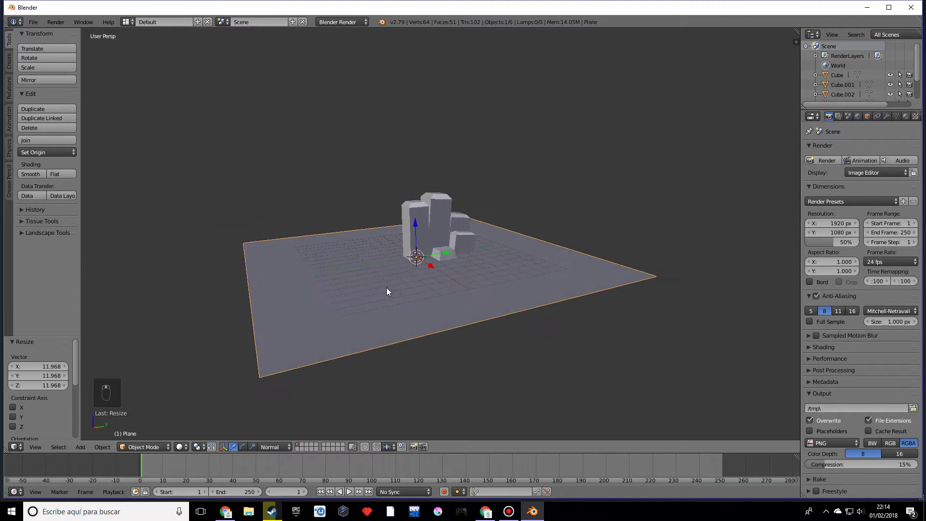
pyautogui.moveTo(435, 237); pyautogui.dragTo(493, 269)
# Duplicate the front pillar to the left of the cluster and shrink it into a thin pillar
pyautogui.press('shift+d')
pyautogui.press('s')
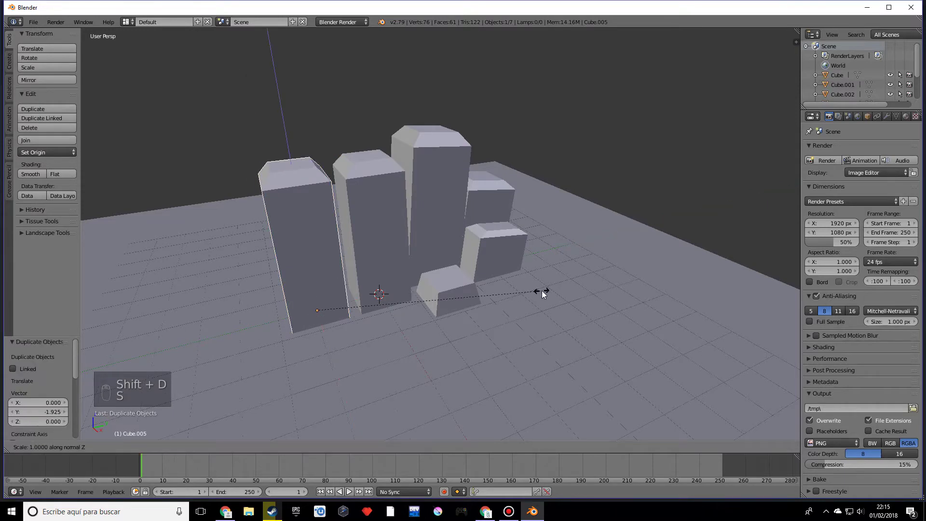
pyautogui.moveTo(462, 329); pyautogui.dragTo(513, 317)
pyautogui.press('s')
pyautogui.moveTo(419, 318); pyautogui.dragTo(368, 305)
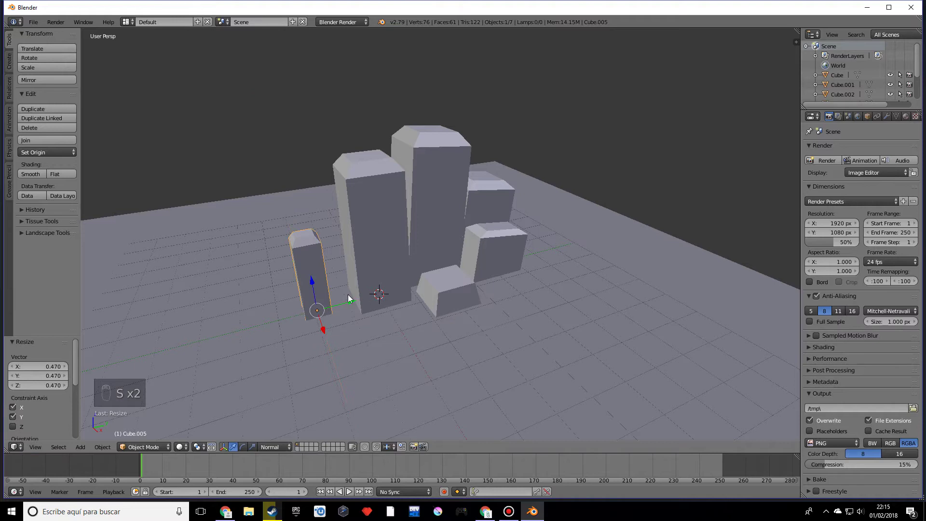
pyautogui.click(365, 306)
pyautogui.moveTo(368, 305); pyautogui.dragTo(452, 303)
pyautogui.press('r')
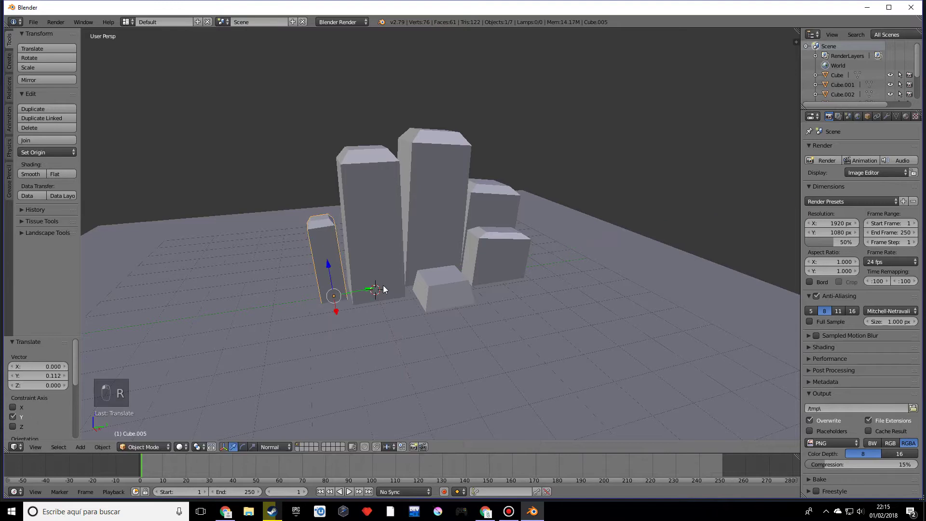
# Make a smaller second thin pillar, then copy another pillar in front and one to the left
pyautogui.press('shift+d')
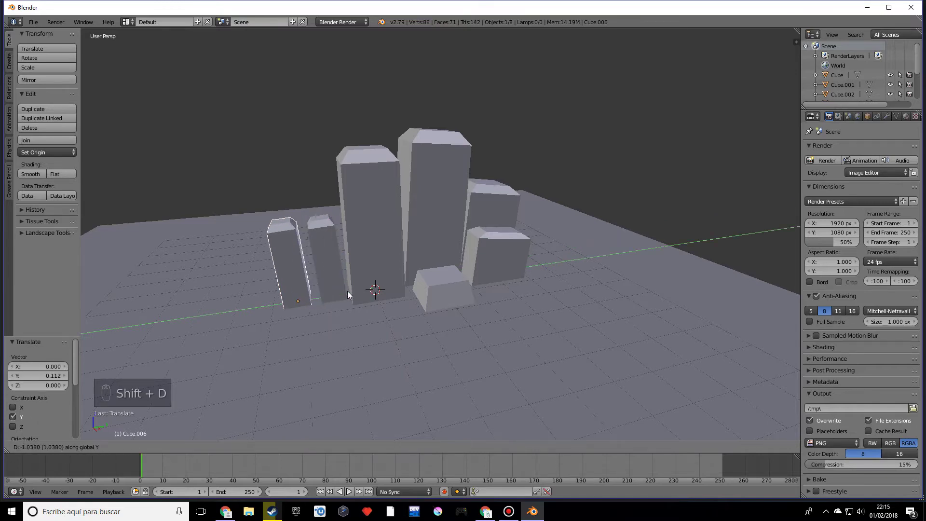
pyautogui.press('s')
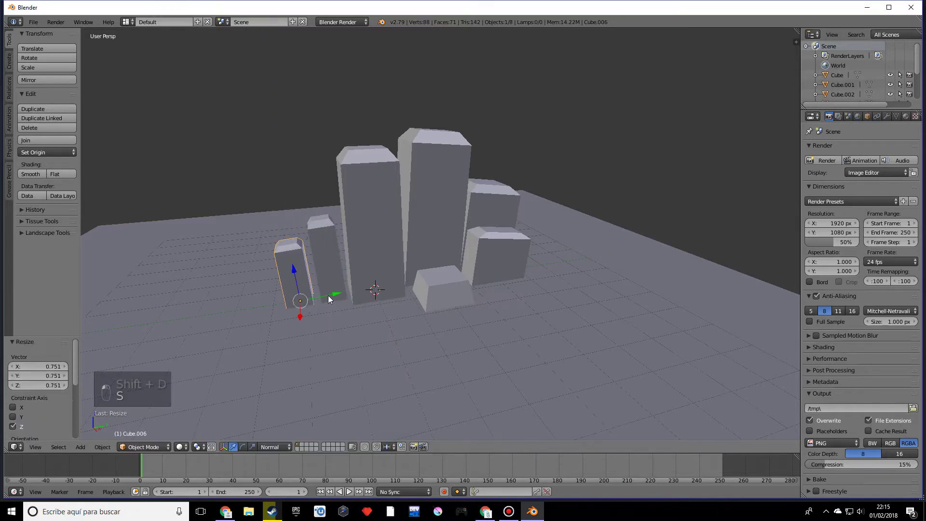
pyautogui.moveTo(366, 317); pyautogui.dragTo(397, 299)
pyautogui.rightClick(448, 261)
pyautogui.press('shift+d')
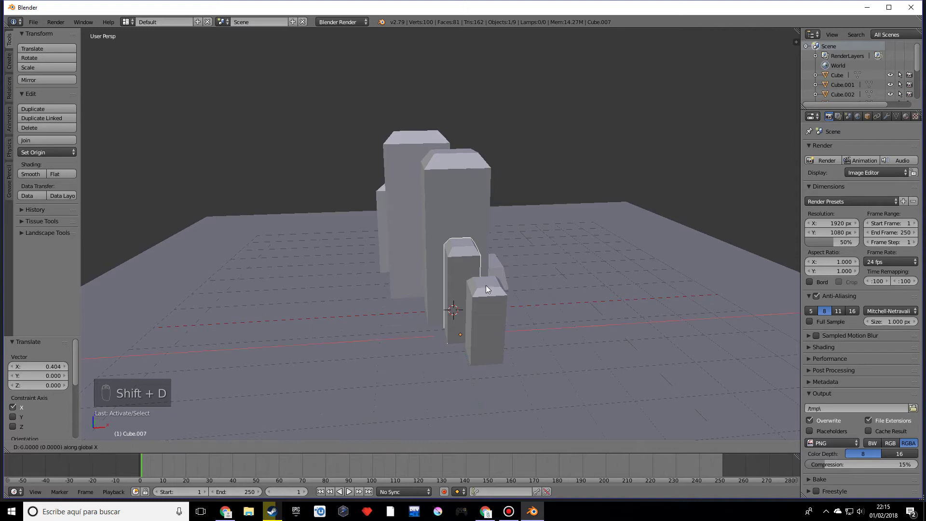
pyautogui.click(495, 290)
pyautogui.press('s')
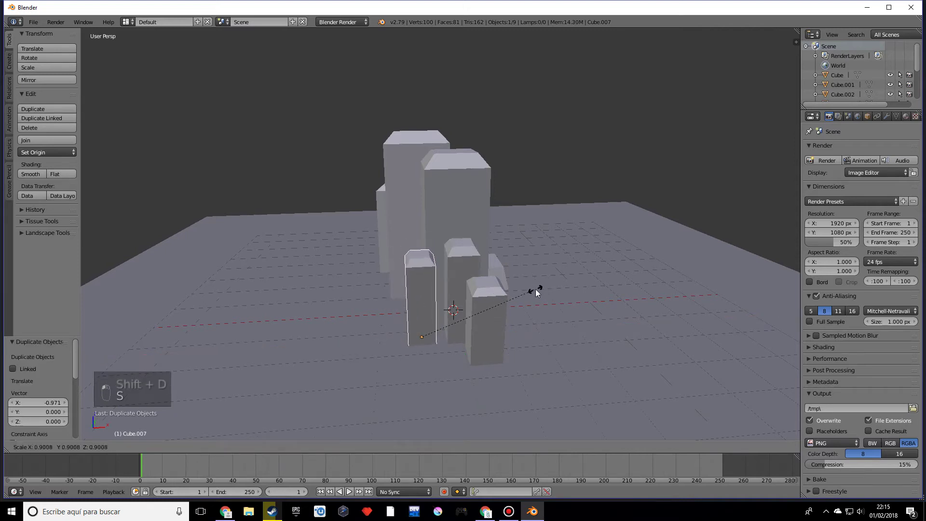
pyautogui.moveTo(504, 311); pyautogui.dragTo(446, 277)
pyautogui.press('s')
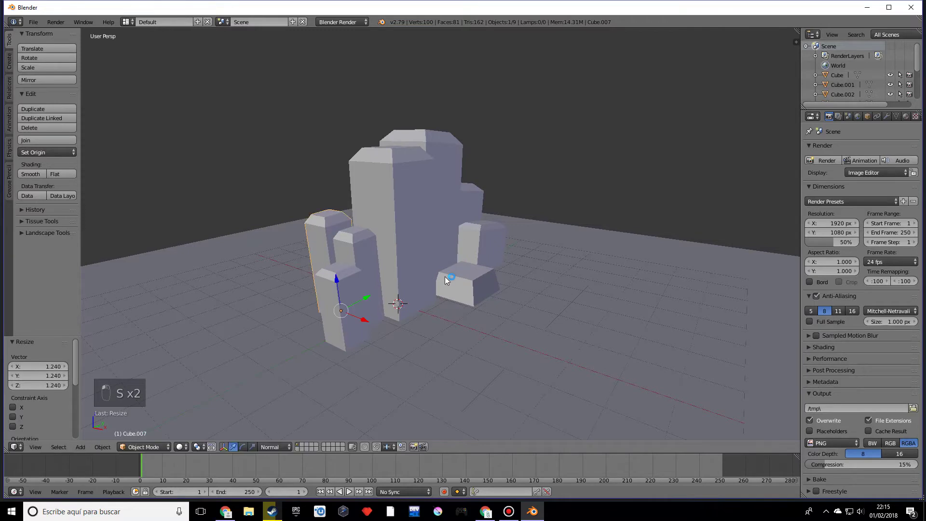
# Duplicate the left pillar and set the copy beside the left pillars, checking the whole plane
pyautogui.press('shift+d')
pyautogui.click(466, 294)
pyautogui.press('s')
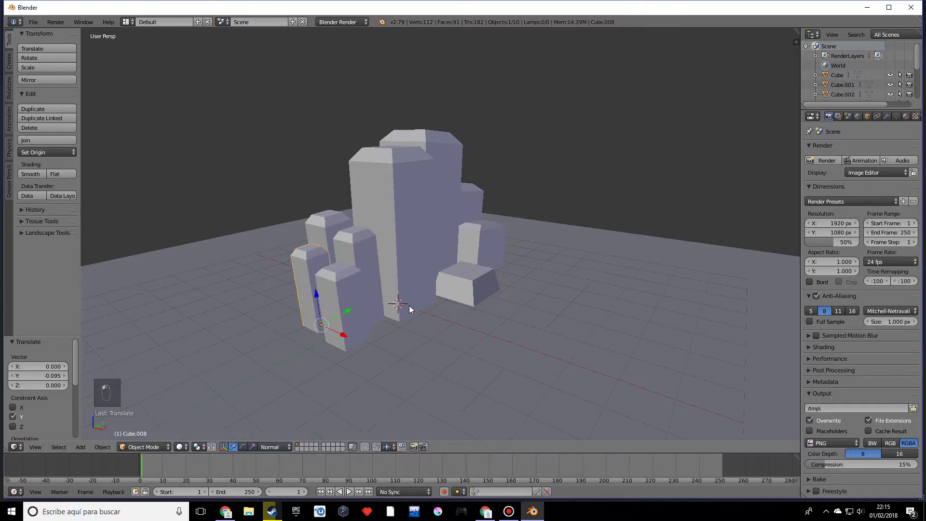
pyautogui.moveTo(388, 313); pyautogui.dragTo(402, 317)
pyautogui.moveTo(402, 317); pyautogui.dragTo(465, 312)
pyautogui.moveTo(465, 312); pyautogui.dragTo(434, 323)
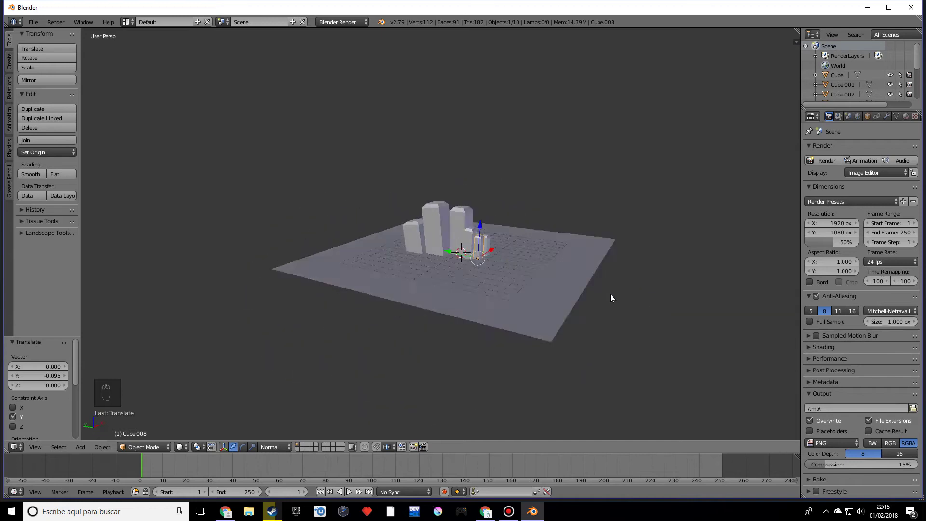
pyautogui.middleClick(505, 275)
pyautogui.moveTo(492, 242); pyautogui.dragTo(499, 237)
pyautogui.moveTo(498, 238); pyautogui.dragTo(498, 278)
# Duplicate two more pillars into the front row and adjust their sizes
pyautogui.press('shift+d')
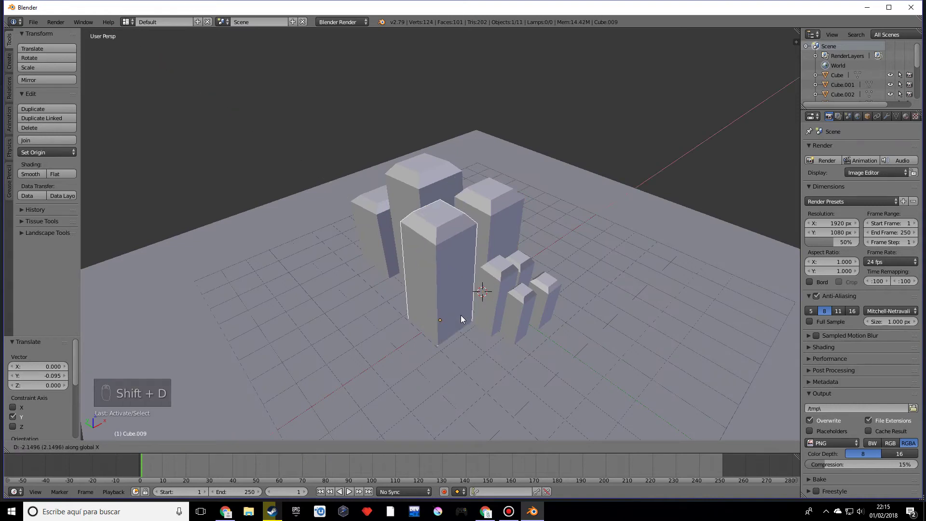
pyautogui.moveTo(483, 317); pyautogui.dragTo(614, 299)
pyautogui.press('s')
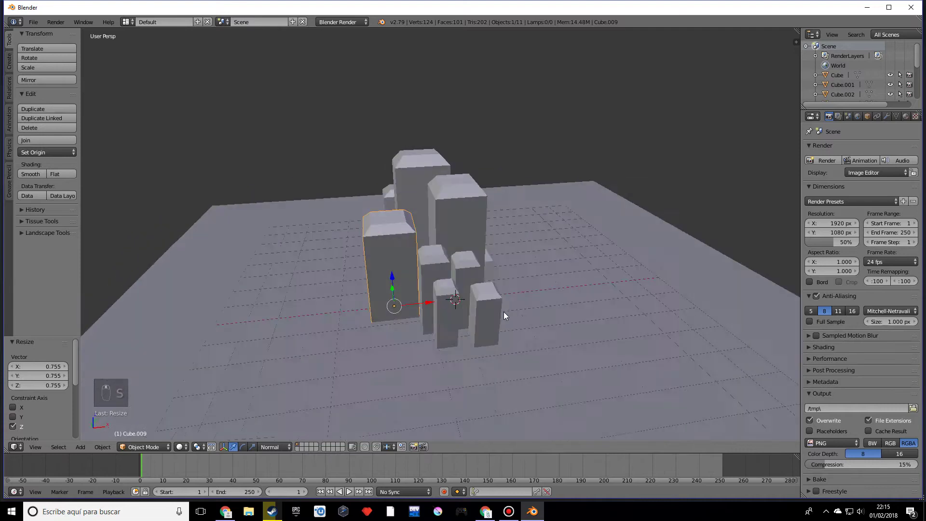
pyautogui.moveTo(443, 304); pyautogui.dragTo(520, 318)
pyautogui.press('shift+d')
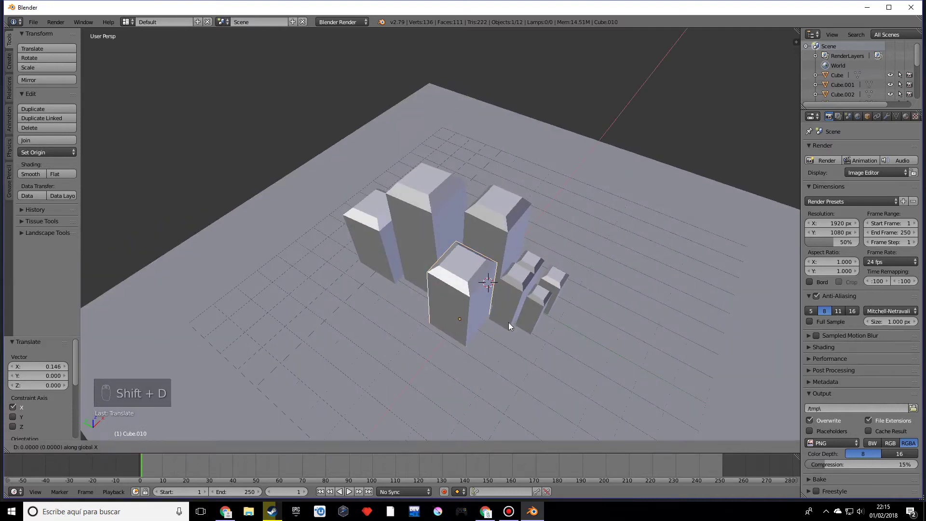
pyautogui.click(495, 344)
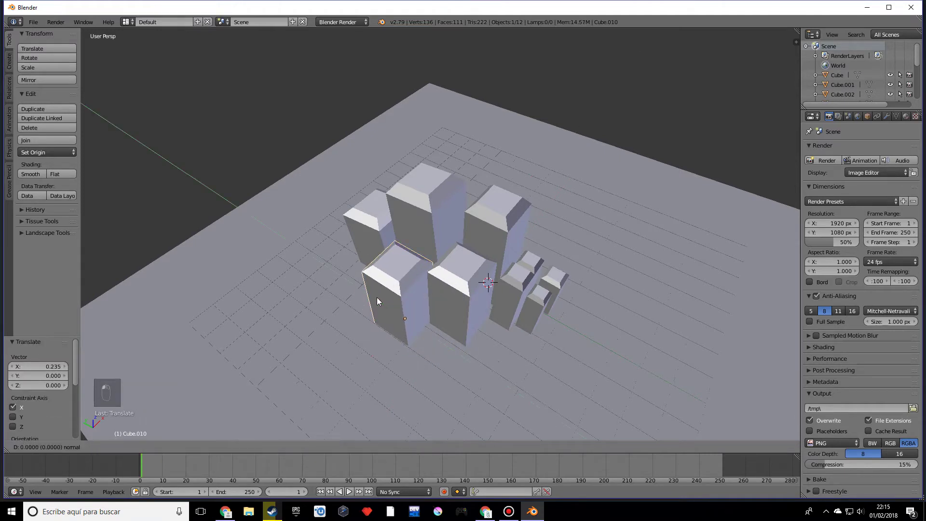
pyautogui.moveTo(482, 303); pyautogui.dragTo(507, 272)
pyautogui.press('s')
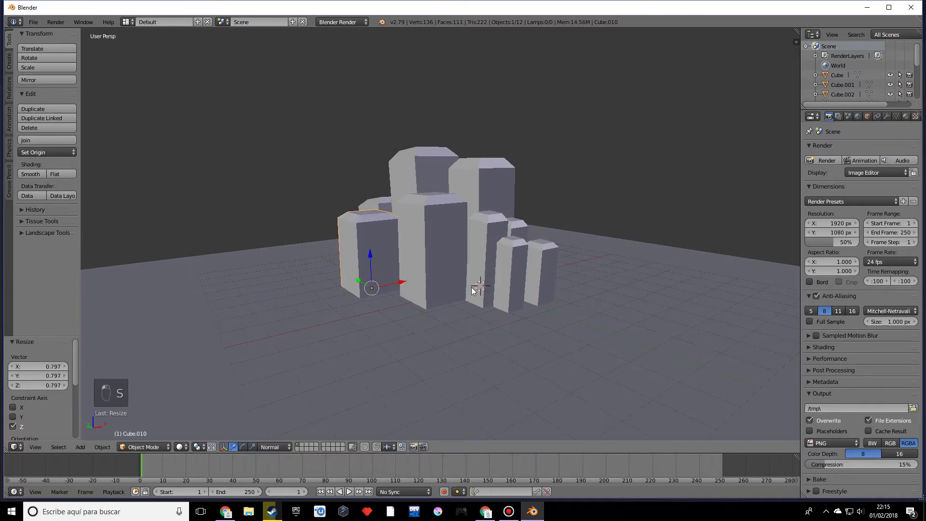
pyautogui.moveTo(469, 294); pyautogui.dragTo(367, 292)
# Undo a stray size change and rotate the front-left pillar and a neighbouring one
pyautogui.moveTo(384, 300); pyautogui.dragTo(456, 284)
pyautogui.press('r')
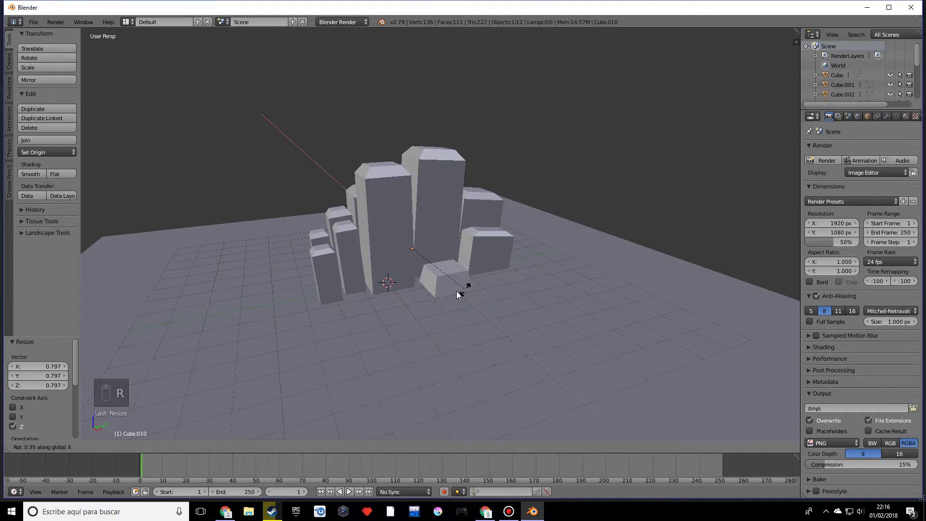
pyautogui.moveTo(421, 297); pyautogui.dragTo(542, 275)
pyautogui.press('ctrl+z')
pyautogui.press('r')
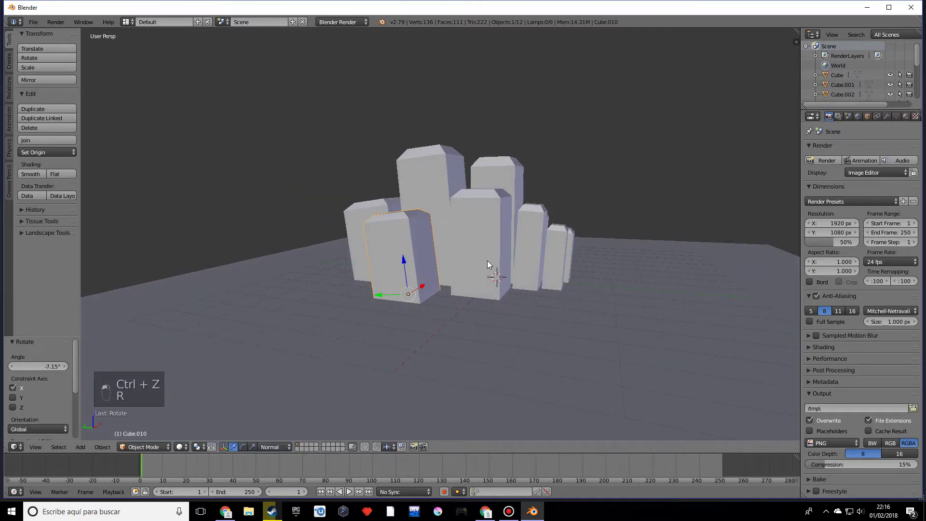
pyautogui.rightClick(488, 262)
pyautogui.press('r')
pyautogui.click(486, 262)
# Rotate and tilt the thin right pillar
pyautogui.moveTo(529, 244); pyautogui.dragTo(583, 252)
pyautogui.press('r')
pyautogui.click(578, 259)
pyautogui.press('r')
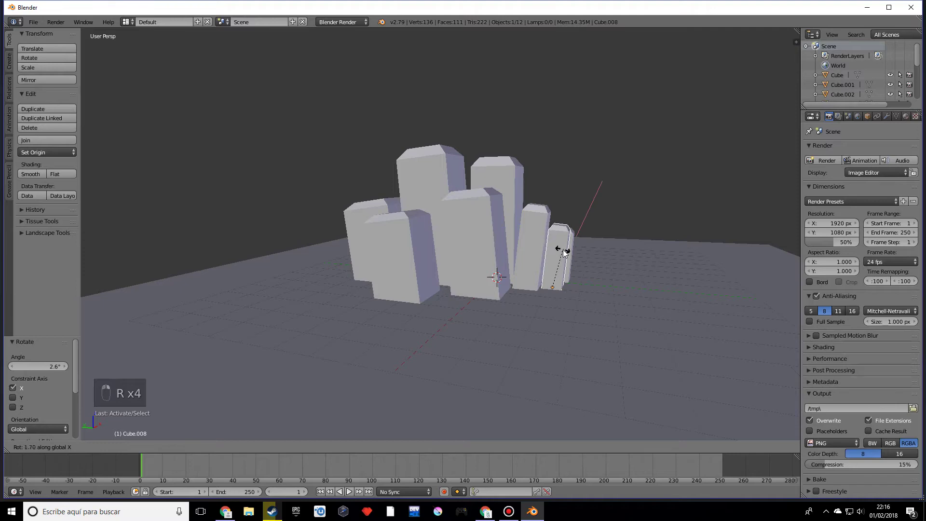
pyautogui.click(566, 253)
pyautogui.moveTo(602, 276); pyautogui.dragTo(500, 291)
pyautogui.click(462, 279)
# Orbit around the cluster and continue rotating the thin pillars into place
pyautogui.moveTo(434, 317); pyautogui.dragTo(431, 337)
pyautogui.middleClick(437, 351)
pyautogui.middleClick(436, 367)
pyautogui.middleClick(437, 389)
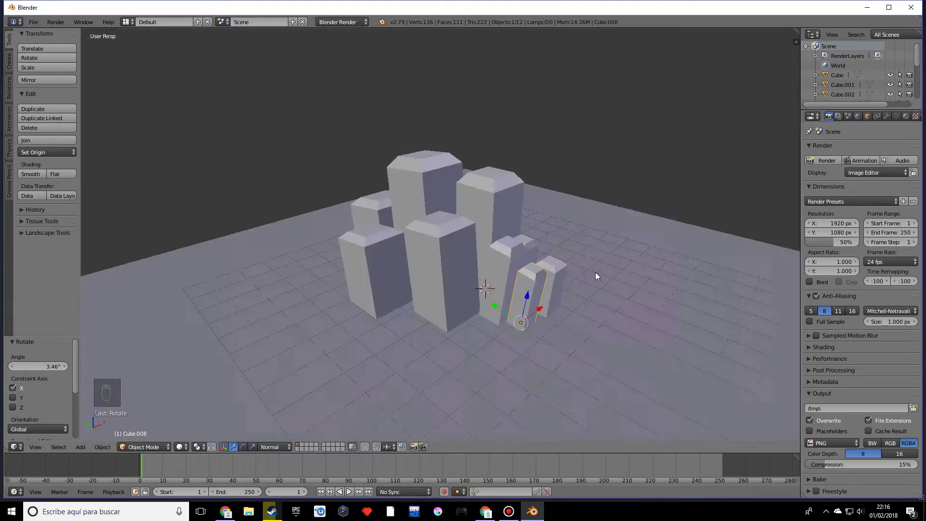
pyautogui.middleClick(708, 244)
pyautogui.moveTo(570, 257); pyautogui.dragTo(437, 250)
pyautogui.press('r')
pyautogui.press('t')
pyautogui.press('y')
pyautogui.press('r')
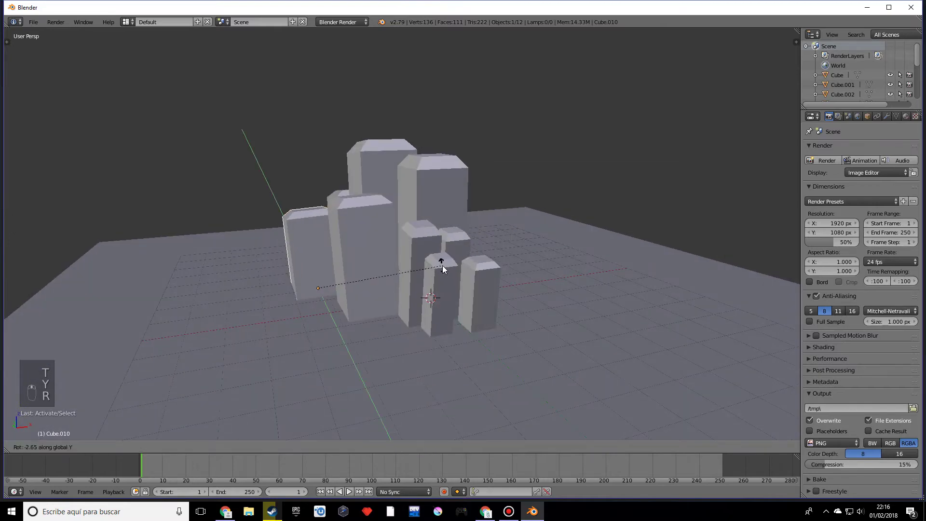
# From a top-down view, slide the square pillar in toward the cluster
pyautogui.middleClick(501, 312)
pyautogui.middleClick(483, 359)
pyautogui.middleClick(479, 377)
pyautogui.moveTo(446, 379); pyautogui.dragTo(385, 351)
pyautogui.middleClick(428, 283)
pyautogui.moveTo(450, 285); pyautogui.dragTo(399, 274)
pyautogui.moveTo(399, 274); pyautogui.dragTo(402, 305)
pyautogui.moveTo(455, 355); pyautogui.dragTo(465, 358)
pyautogui.moveTo(459, 364); pyautogui.dragTo(433, 266)
pyautogui.moveTo(453, 370); pyautogui.dragTo(456, 314)
pyautogui.moveTo(433, 267); pyautogui.dragTo(444, 257)
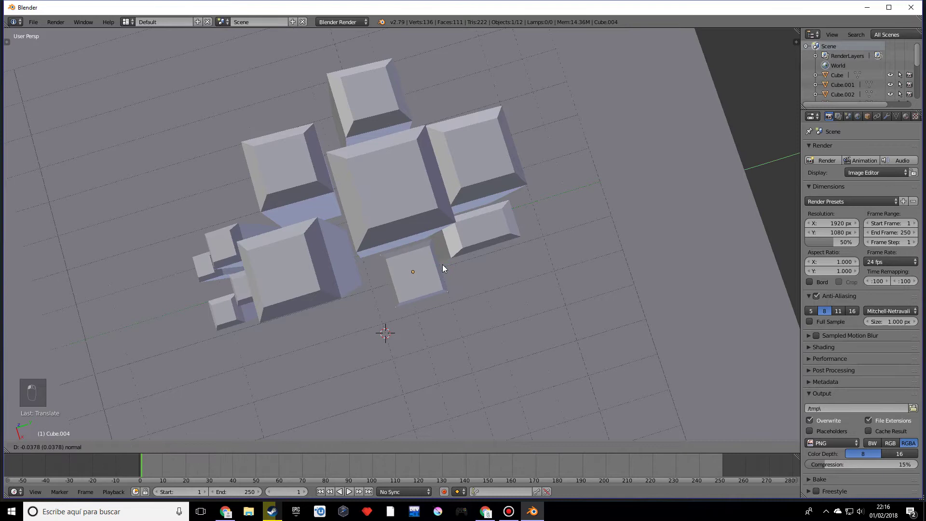
pyautogui.moveTo(472, 292); pyautogui.dragTo(433, 319)
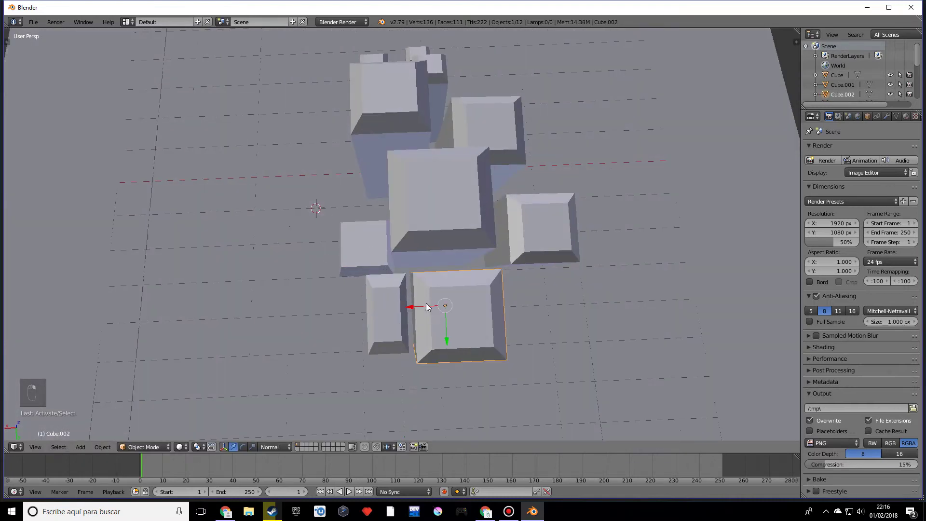
pyautogui.moveTo(481, 310); pyautogui.dragTo(440, 324)
pyautogui.click(440, 324)
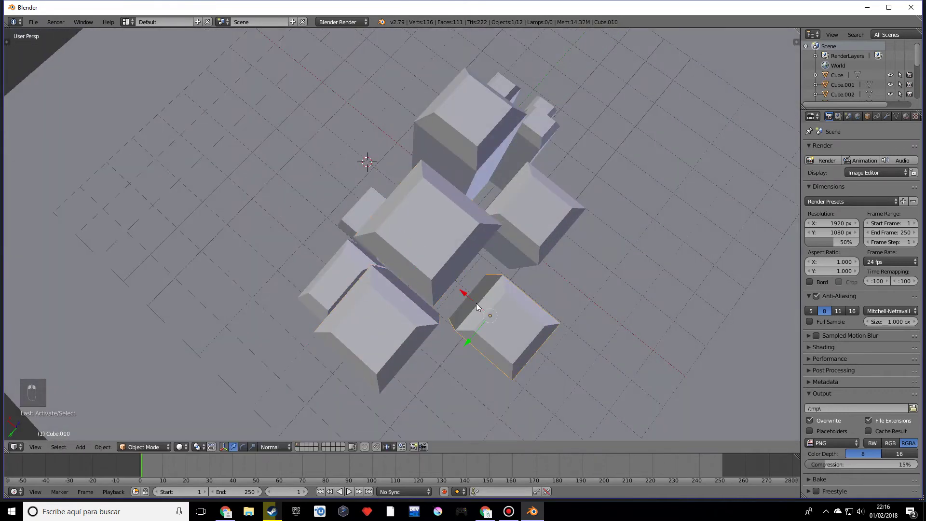
# Push another pillar up against its neighbours and check the result from the front
pyautogui.scroll(3)
pyautogui.middleClick(485, 333)
pyautogui.moveTo(507, 279); pyautogui.dragTo(521, 310)
pyautogui.moveTo(471, 297); pyautogui.dragTo(442, 317)
pyautogui.moveTo(471, 297); pyautogui.dragTo(493, 258)
pyautogui.rightClick(492, 258)
pyautogui.moveTo(486, 311); pyautogui.dragTo(373, 284)
pyautogui.middleClick(369, 282)
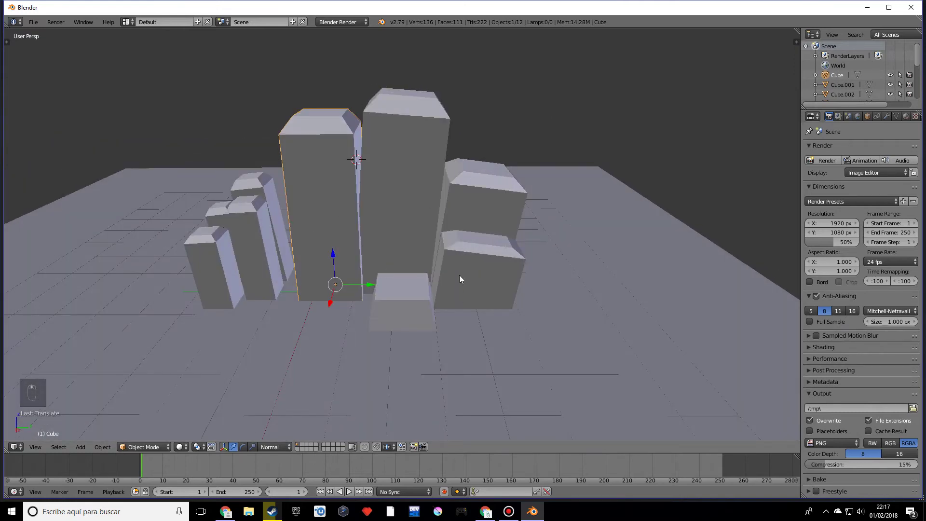
pyautogui.moveTo(456, 270); pyautogui.dragTo(498, 287)
pyautogui.moveTo(496, 322); pyautogui.dragTo(474, 269)
# Move the tall back-right pillar closer into the group
pyautogui.middleClick(474, 328)
pyautogui.moveTo(468, 239); pyautogui.dragTo(500, 286)
pyautogui.moveTo(467, 239); pyautogui.dragTo(497, 287)
pyautogui.click(496, 289)
pyautogui.moveTo(497, 302); pyautogui.dragTo(373, 306)
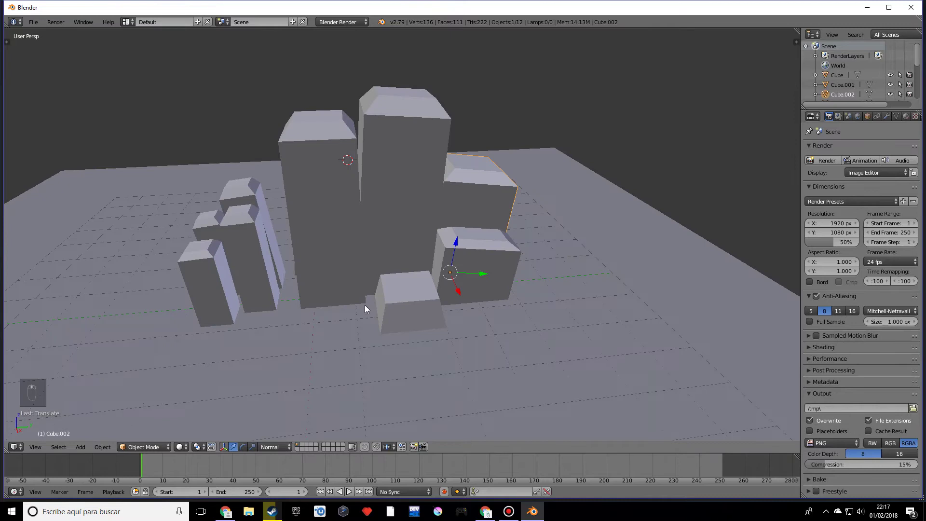
pyautogui.moveTo(299, 300); pyautogui.dragTo(318, 304)
pyautogui.moveTo(343, 337); pyautogui.dragTo(252, 303)
pyautogui.moveTo(242, 281); pyautogui.dragTo(304, 294)
pyautogui.moveTo(303, 294); pyautogui.dragTo(316, 289)
pyautogui.moveTo(291, 324); pyautogui.dragTo(325, 292)
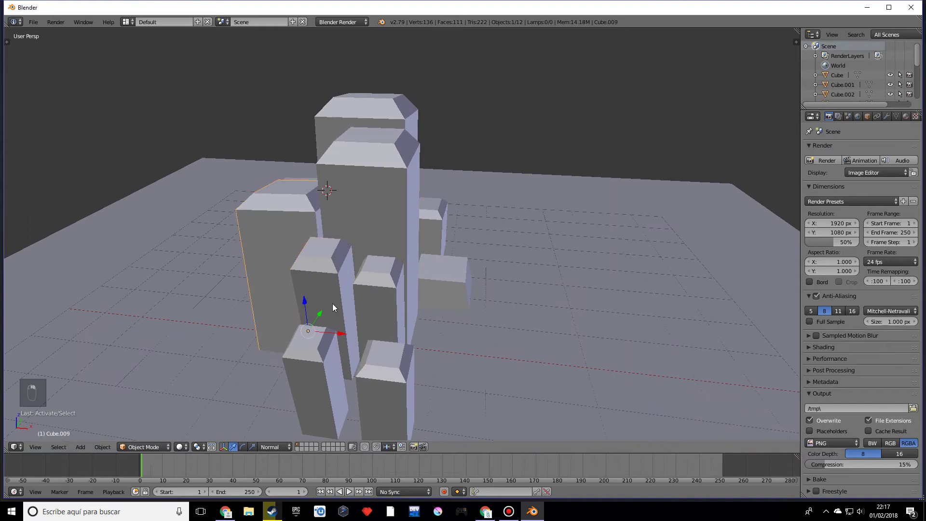
# Move a front pillar into the cluster and zoom out over the whole plane
pyautogui.moveTo(366, 358); pyautogui.dragTo(331, 377)
pyautogui.click(330, 377)
pyautogui.moveTo(331, 377); pyautogui.dragTo(393, 390)
pyautogui.moveTo(394, 390); pyautogui.dragTo(267, 369)
pyautogui.moveTo(302, 347); pyautogui.dragTo(322, 355)
pyautogui.moveTo(322, 355); pyautogui.dragTo(402, 322)
pyautogui.middleClick(686, 321)
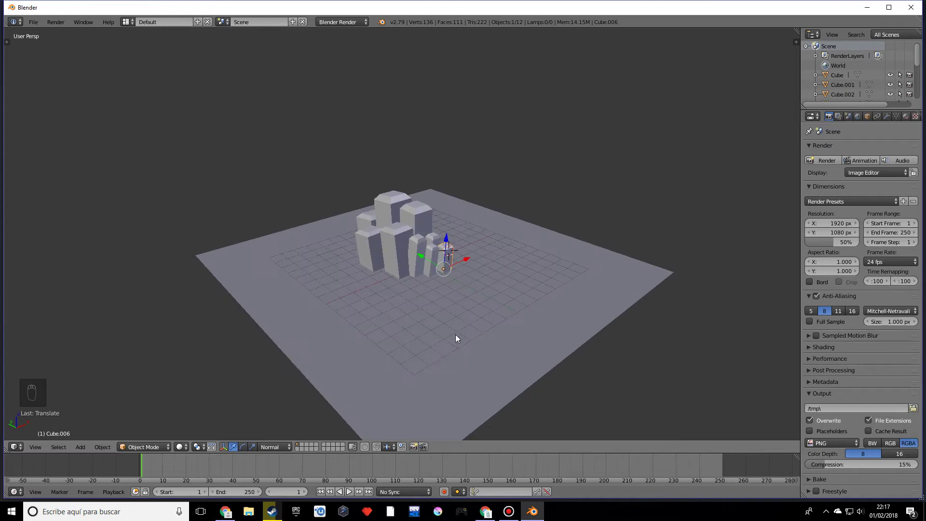
# Select all the pillar cubes and join them with Ctrl+J into a single rock mesh
pyautogui.moveTo(447, 315); pyautogui.dragTo(468, 319)
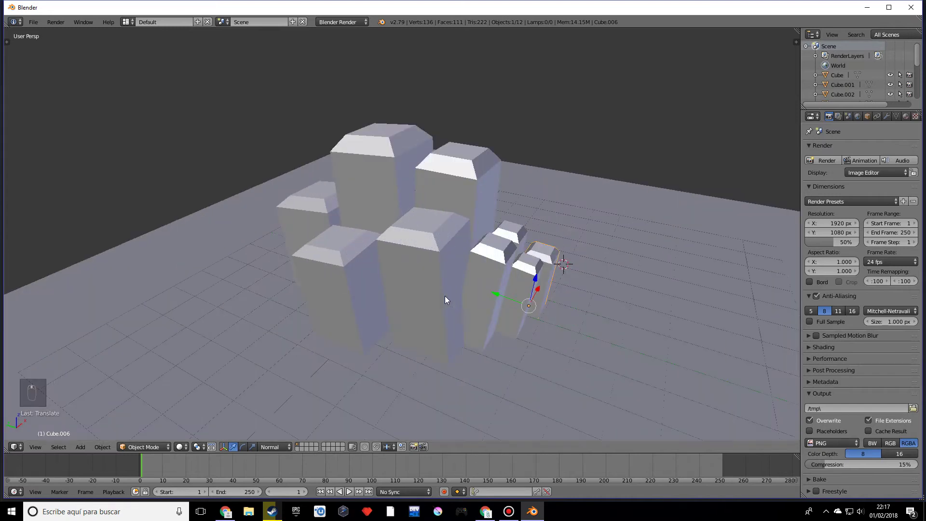
pyautogui.moveTo(407, 277); pyautogui.dragTo(398, 264)
pyautogui.press('c')
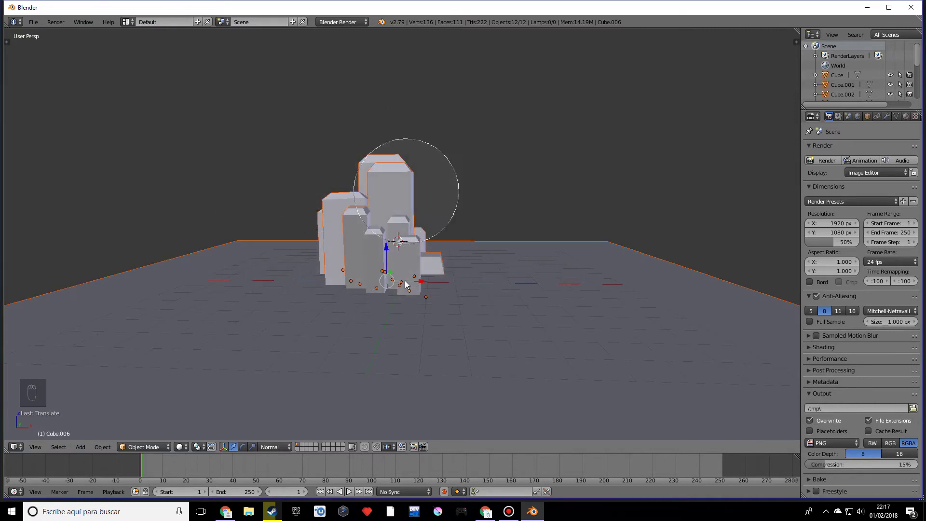
pyautogui.moveTo(607, 260); pyautogui.dragTo(553, 272)
pyautogui.middleClick(531, 297)
pyautogui.moveTo(504, 306); pyautogui.dragTo(396, 307)
pyautogui.moveTo(396, 308); pyautogui.dragTo(450, 303)
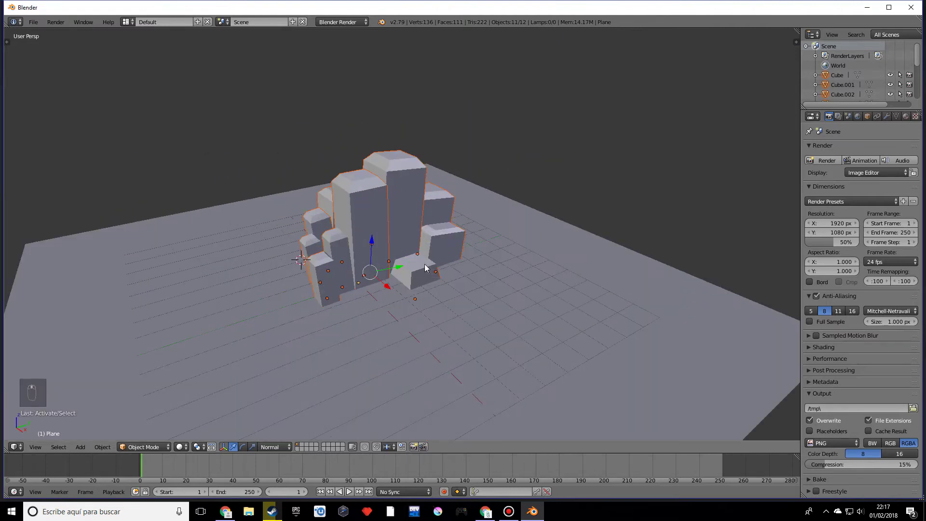
pyautogui.press('ctrl+j')
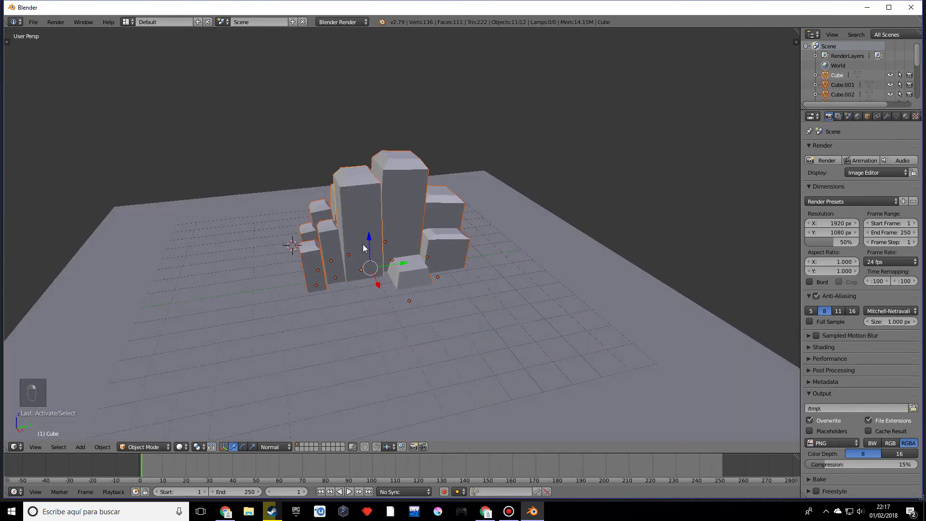
pyautogui.middleClick(405, 273)
pyautogui.moveTo(533, 317); pyautogui.dragTo(429, 291)
pyautogui.press('ctrl+j')
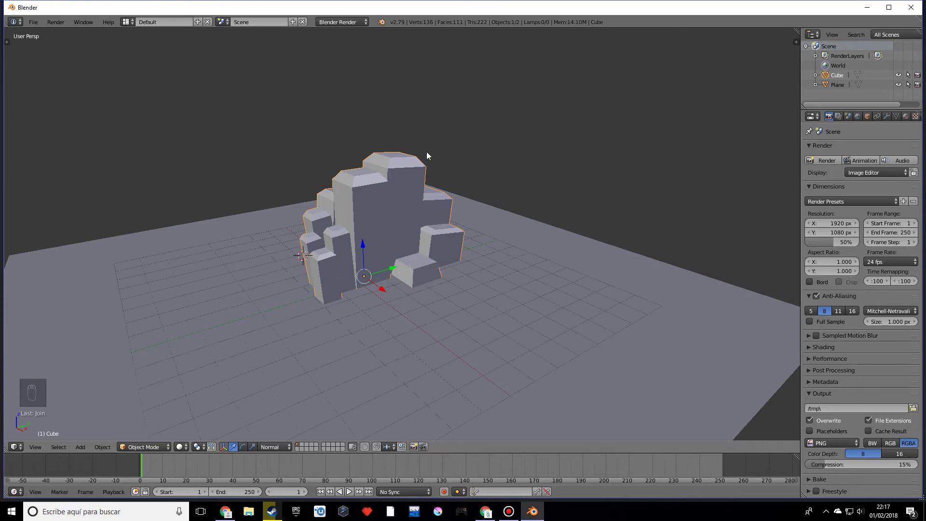
# Give the ground plane a Boolean modifier set to Difference
pyautogui.moveTo(465, 171); pyautogui.dragTo(478, 252)
pyautogui.rightClick(477, 252)
pyautogui.moveTo(500, 247); pyautogui.dragTo(521, 281)
pyautogui.moveTo(521, 285); pyautogui.dragTo(752, 198)
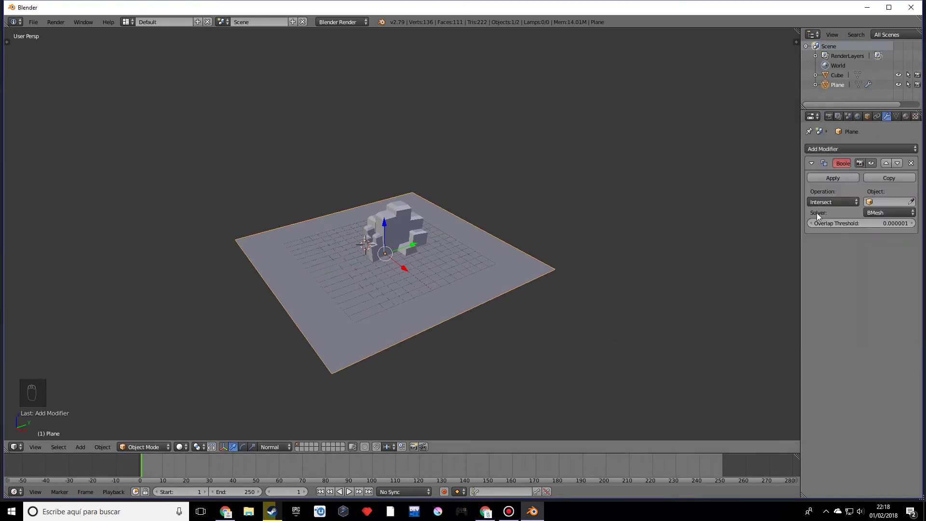
pyautogui.moveTo(305, 364); pyautogui.dragTo(285, 383)
pyautogui.moveTo(285, 383); pyautogui.dragTo(205, 431)
pyautogui.moveTo(205, 431); pyautogui.dragTo(182, 450)
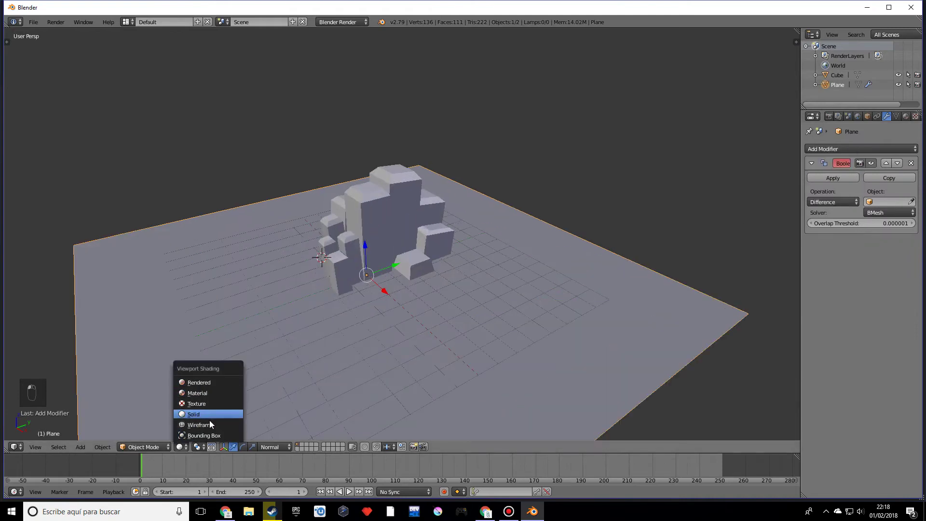
# Pick the rock mesh as the Boolean's cutting object and apply the result to the plane
pyautogui.moveTo(353, 326); pyautogui.dragTo(419, 311)
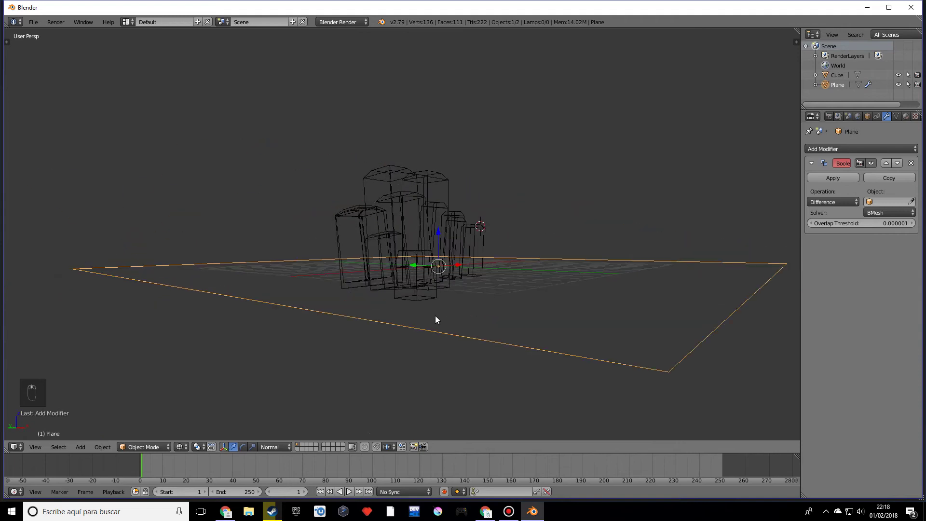
pyautogui.press('z')
pyautogui.press('z')
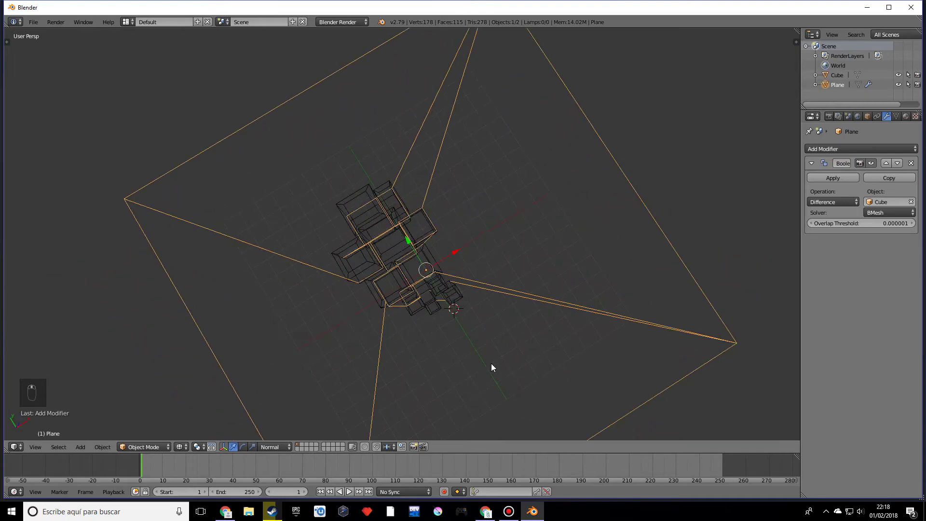
pyautogui.moveTo(450, 367); pyautogui.dragTo(400, 281)
pyautogui.moveTo(403, 283); pyautogui.dragTo(421, 303)
pyautogui.middleClick(501, 286)
pyautogui.press('Tab')
pyautogui.press('Tab')
pyautogui.press('z')
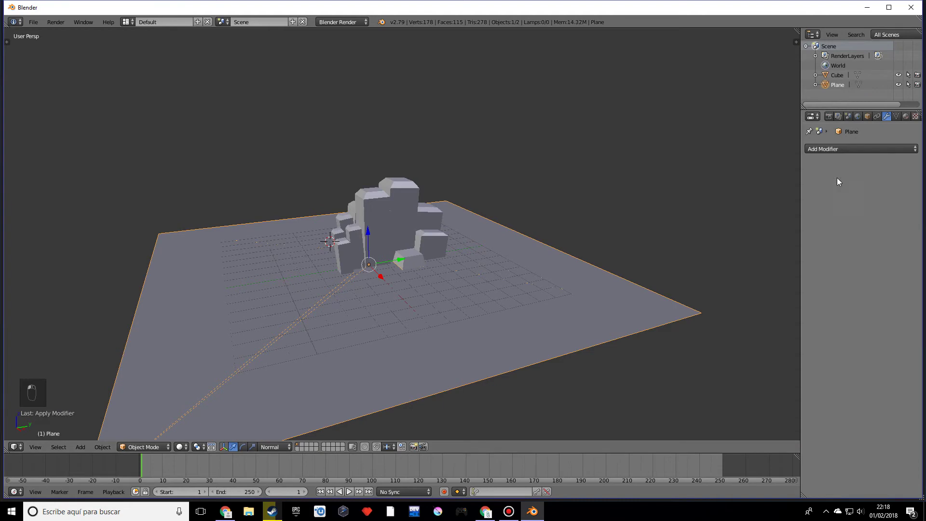
# Delete the ground plane and bring up the Shift+A list of mesh primitives to add
pyautogui.rightClick(471, 282)
pyautogui.press('x')
pyautogui.press('Tab')
pyautogui.press('Tab')
pyautogui.press('Tab')
pyautogui.press('ctrl+z')
pyautogui.press('ctrl+z')
pyautogui.press('Tab')
pyautogui.press('shift+a')
pyautogui.press('x')
pyautogui.press('shift+c')
pyautogui.press('shift+a')
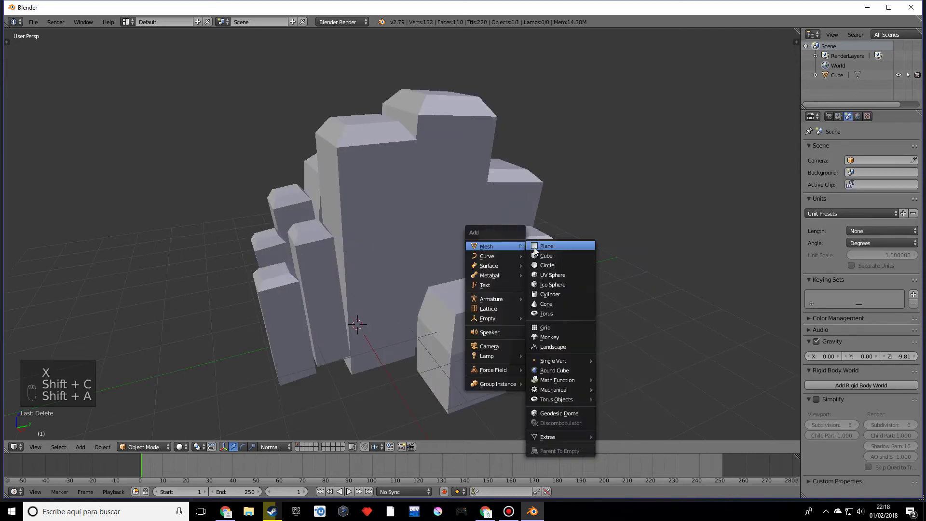
# Add a large new ground plane and give the rock a Boolean Difference modifier targeting Plane
pyautogui.press('s')
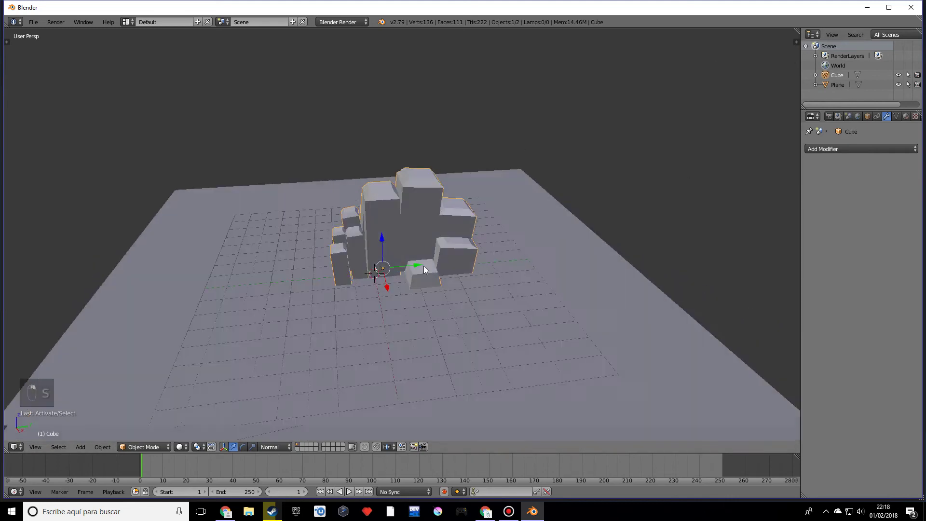
pyautogui.moveTo(878, 153); pyautogui.dragTo(757, 194)
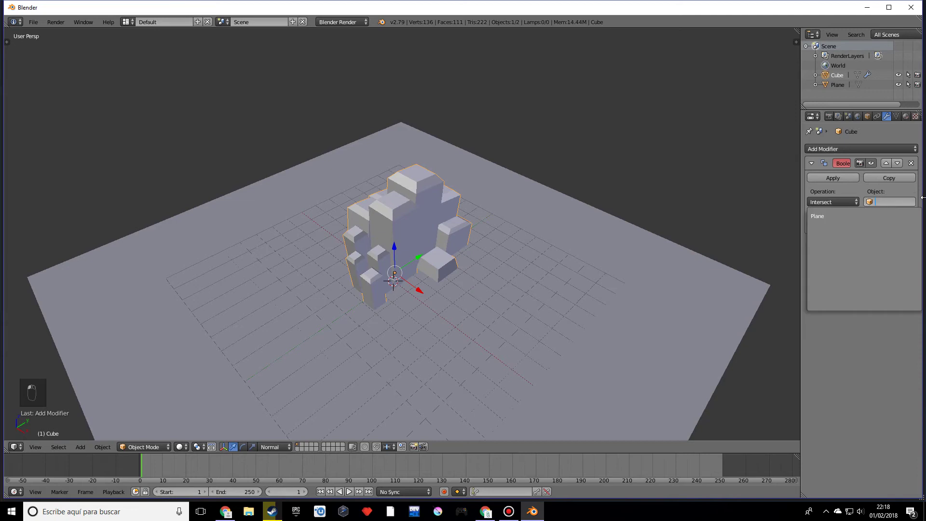
pyautogui.moveTo(674, 307); pyautogui.dragTo(821, 200)
pyautogui.moveTo(507, 253); pyautogui.dragTo(182, 450)
pyautogui.moveTo(181, 450); pyautogui.dragTo(200, 399)
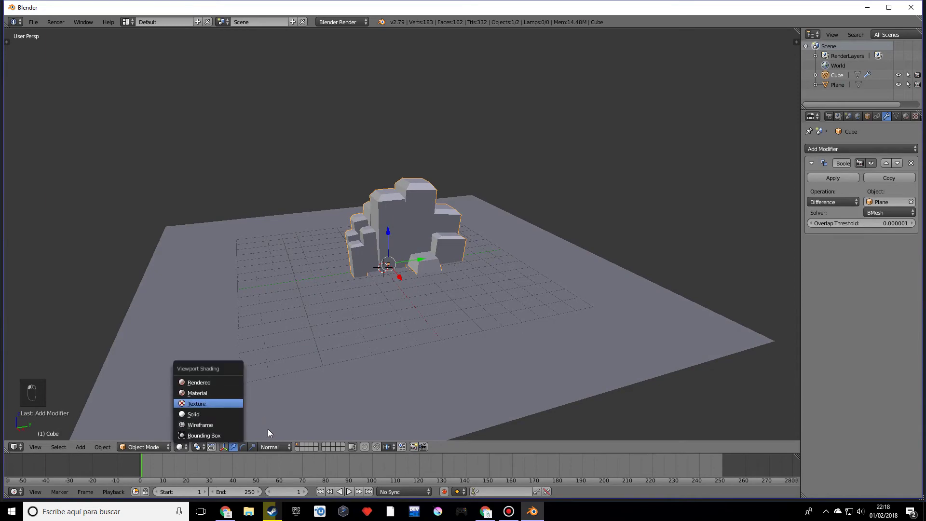
pyautogui.moveTo(206, 416); pyautogui.dragTo(178, 453)
pyautogui.moveTo(347, 321); pyautogui.dragTo(462, 343)
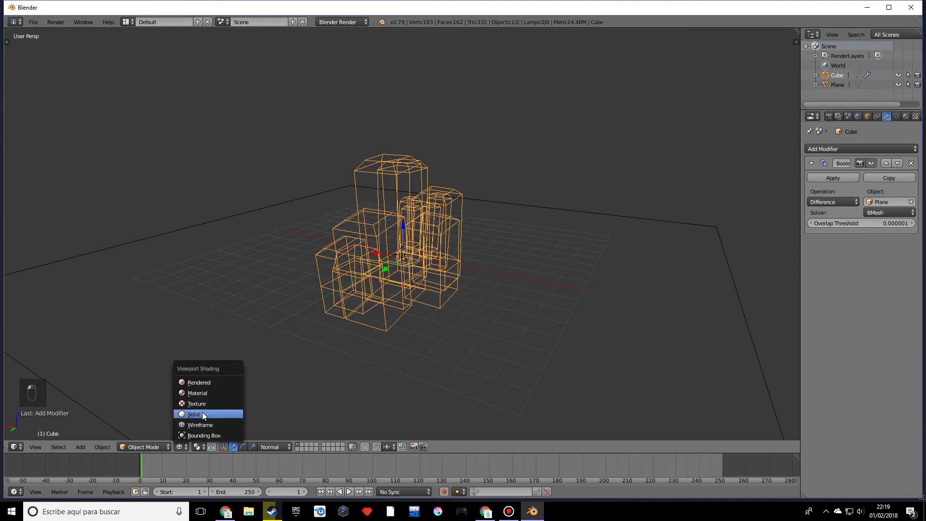
pyautogui.moveTo(387, 263); pyautogui.dragTo(849, 183)
# Apply the Boolean cut to the rock, delete the ground plane and switch to side view
pyautogui.click(849, 184)
pyautogui.rightClick(533, 274)
pyautogui.press('x')
pyautogui.press('KP_1')
pyautogui.press('KP_3')
pyautogui.press('KP_5')
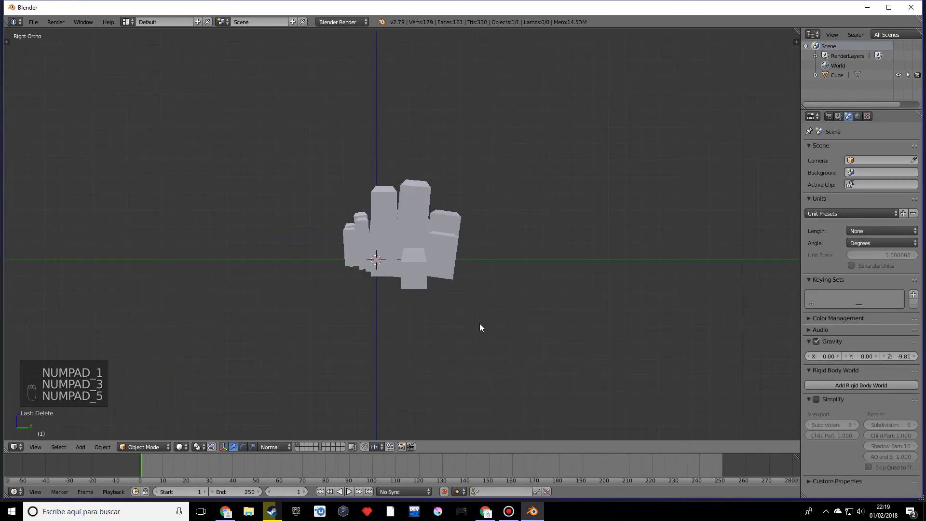
# In Edit Mode delete the rock's below-ground faces, leaving a flat base seen from the front
pyautogui.press('Tab')
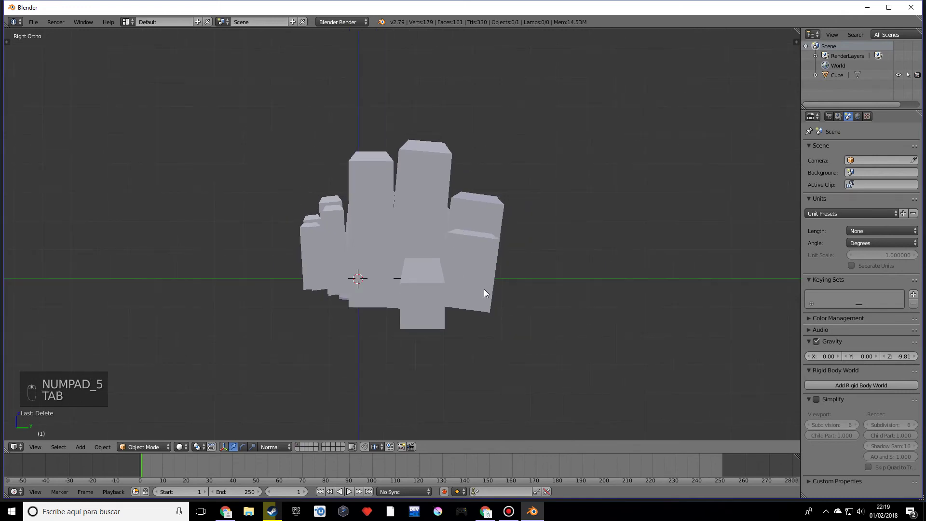
pyautogui.press('Tab')
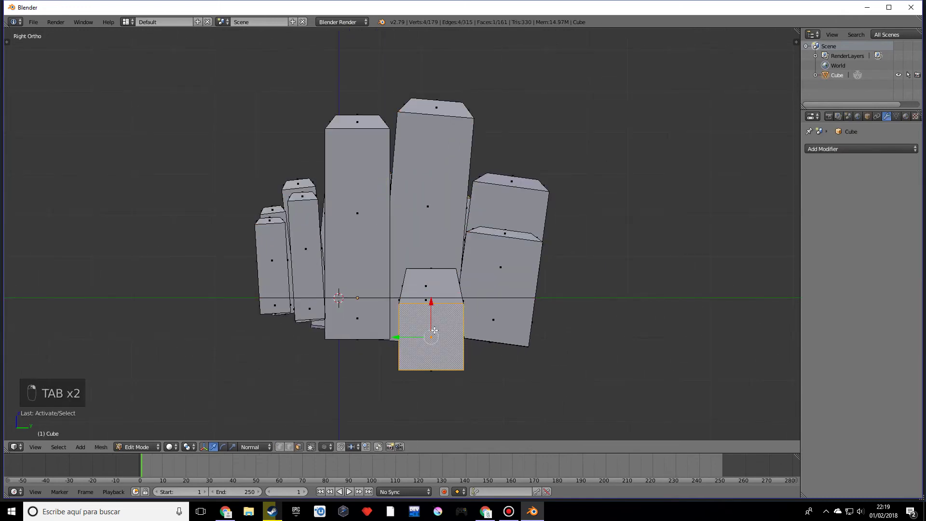
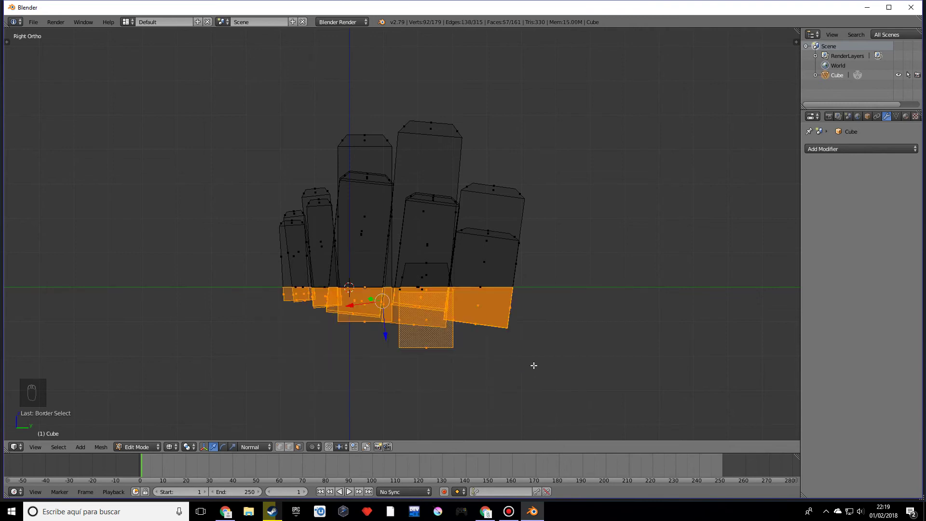
pyautogui.press('x')
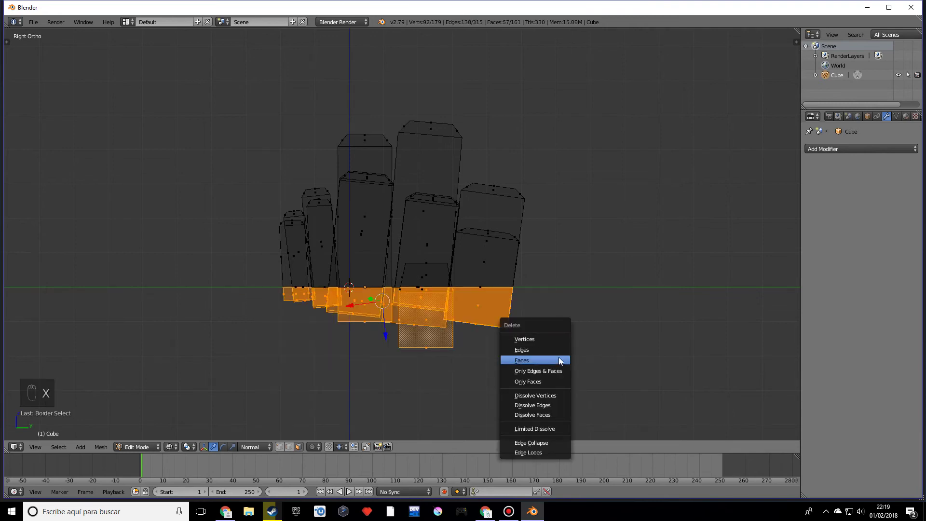
pyautogui.press('Tab')
pyautogui.press('Tab')
pyautogui.press('KP_1')
pyautogui.press('KP_5')
pyautogui.press('KP_5')
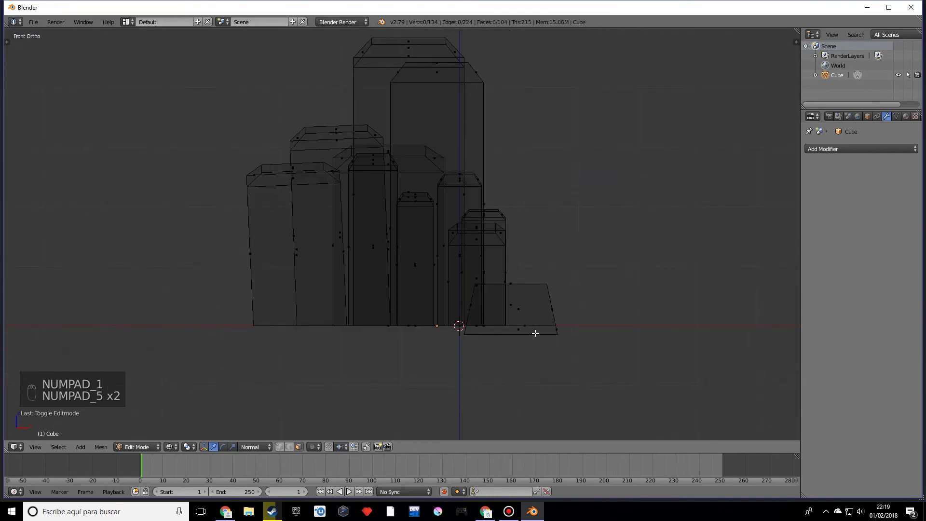
# Box-select and delete the leftover pieces hanging under the base
pyautogui.press('b')
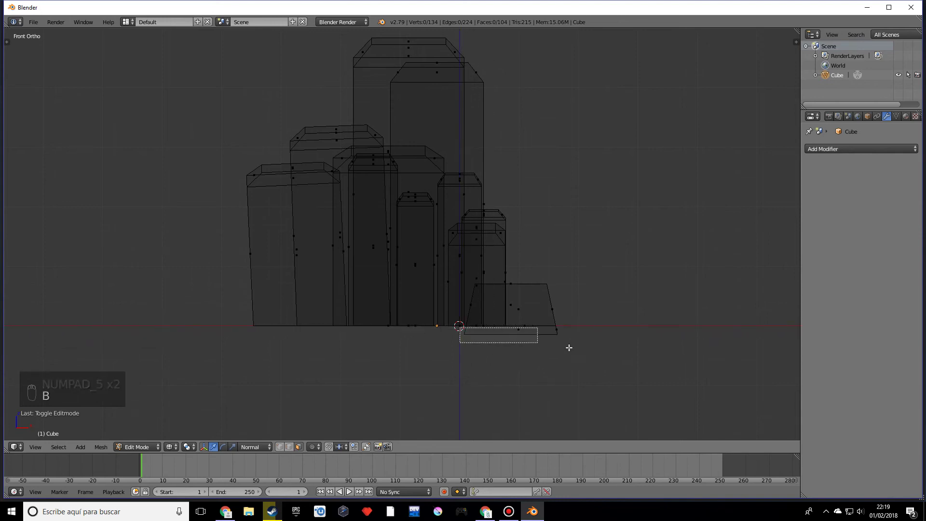
pyautogui.press('x')
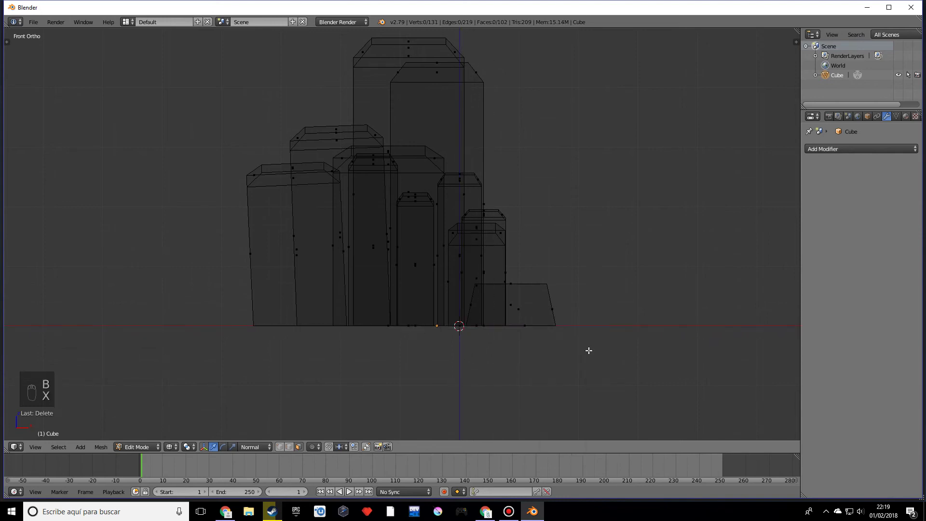
pyautogui.press('z')
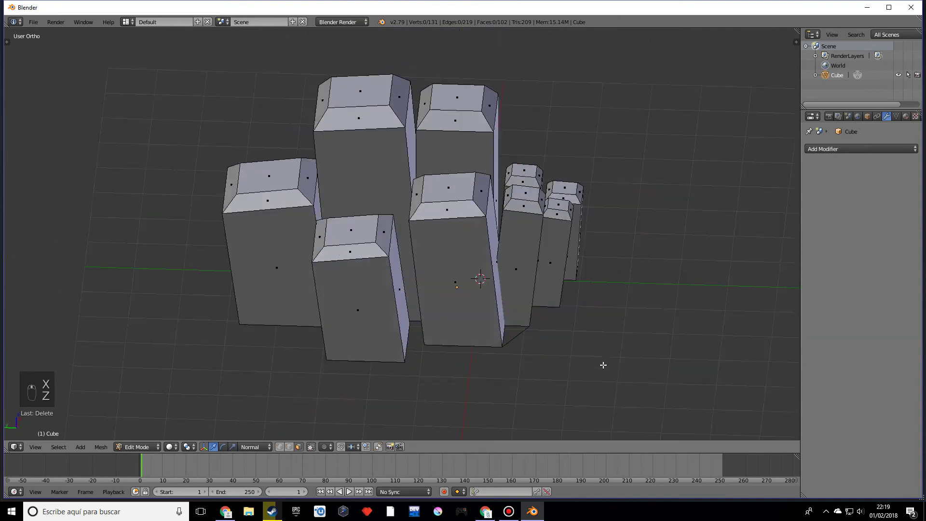
pyautogui.press('Tab')
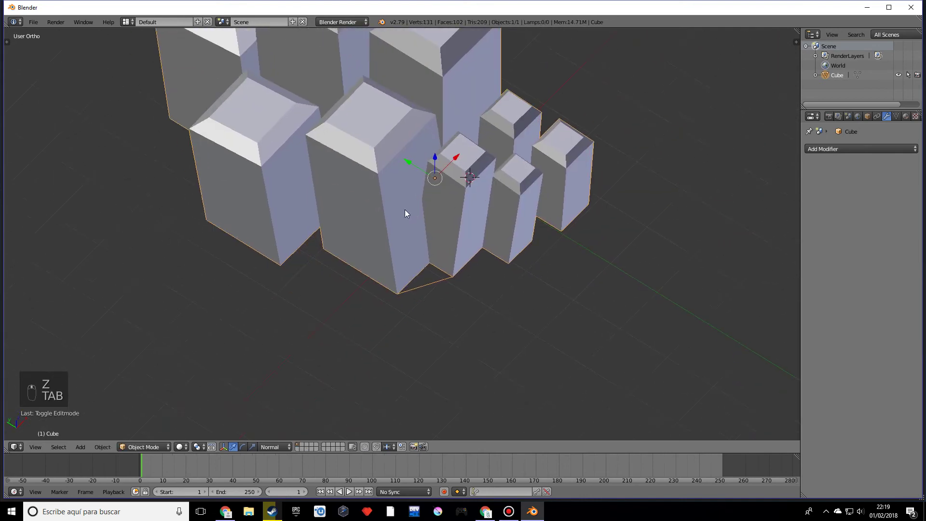
# Re-enter Edit Mode on the rock and delete a stray edge at the base
pyautogui.rightClick(443, 287)
pyautogui.press('Tab')
pyautogui.click(291, 458)
pyautogui.press('Tab')
pyautogui.moveTo(290, 453); pyautogui.dragTo(454, 259)
pyautogui.press('x')
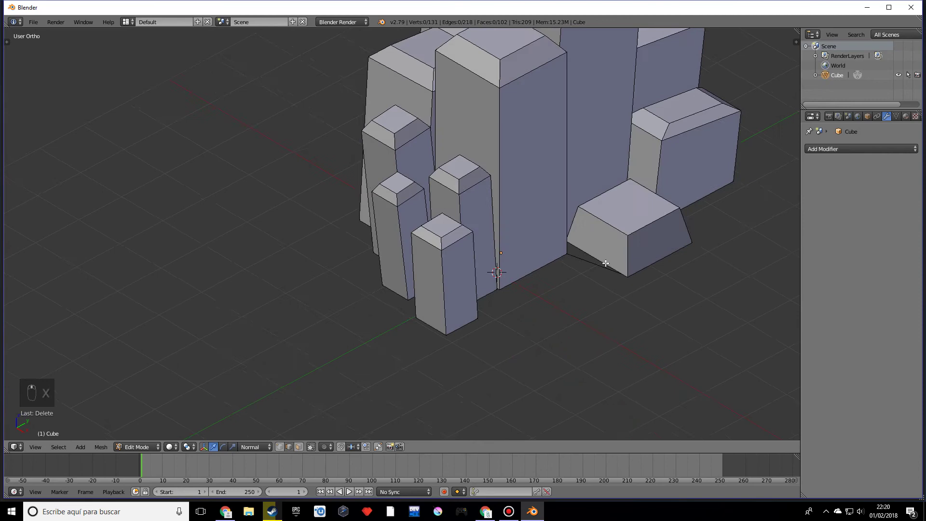
pyautogui.press('x')
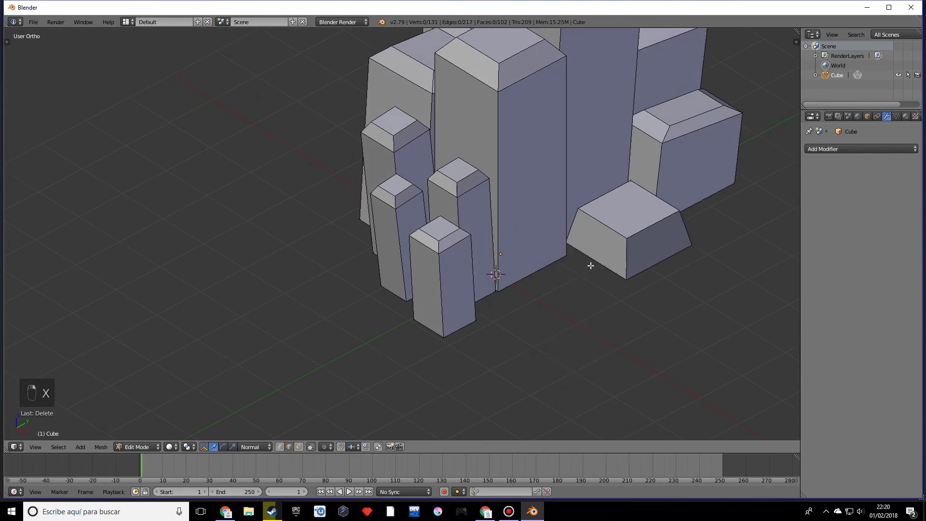
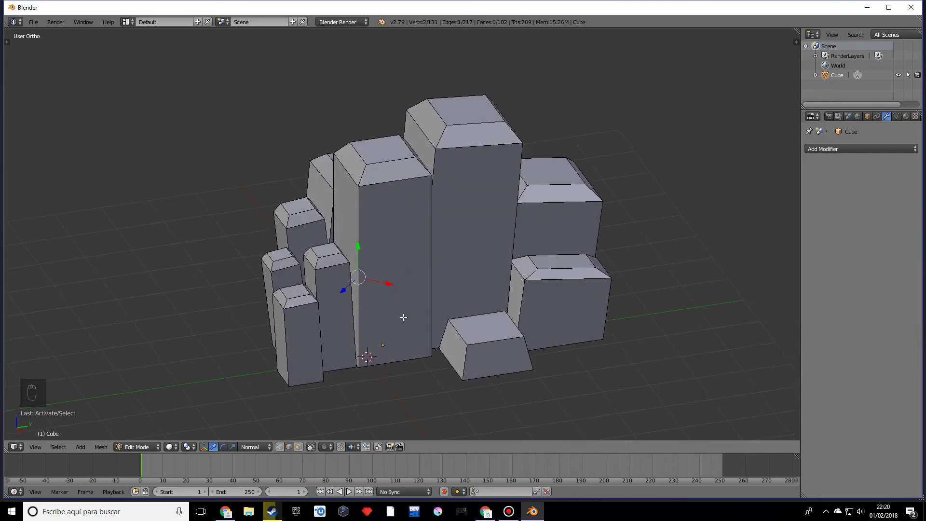
# Orbit around the rock and undo an accidental downward vertex pull
pyautogui.moveTo(251, 451); pyautogui.dragTo(367, 347)
pyautogui.moveTo(368, 348); pyautogui.dragTo(492, 209)
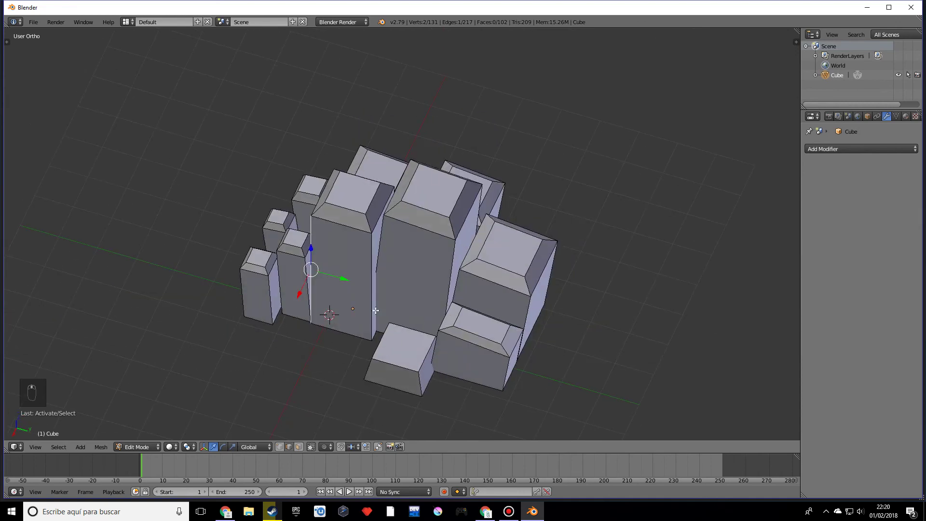
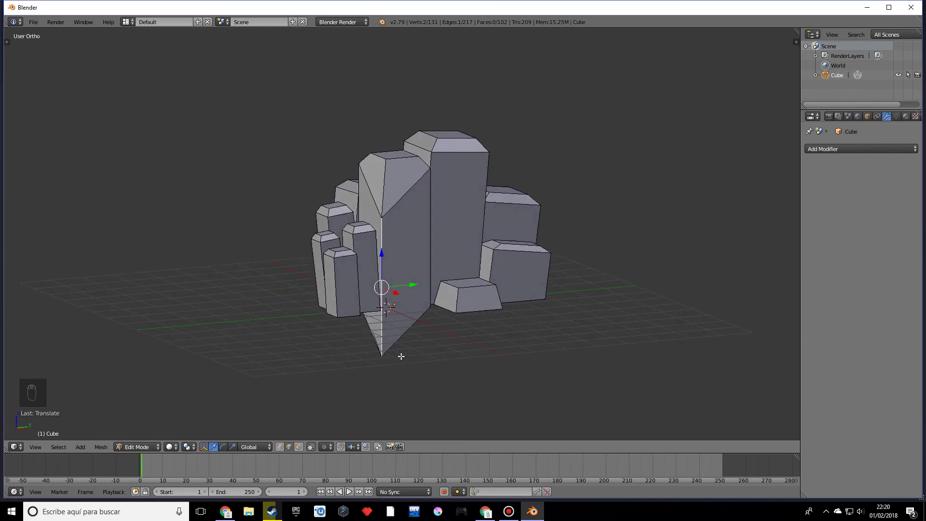
pyautogui.press('ctrl+z')
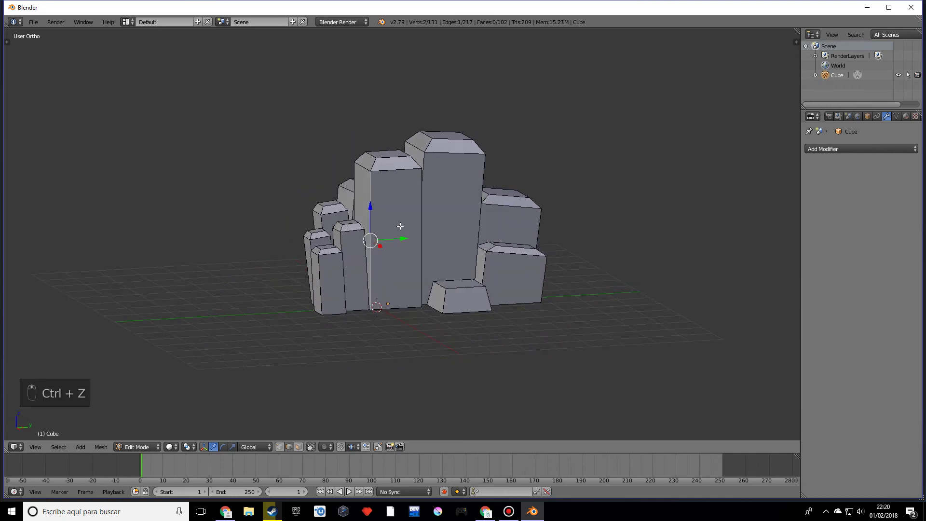
pyautogui.click(406, 235)
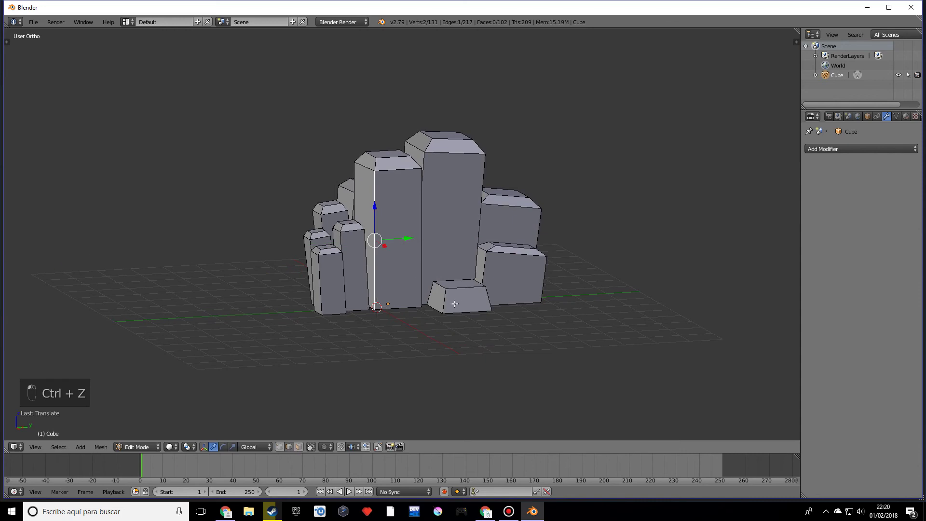
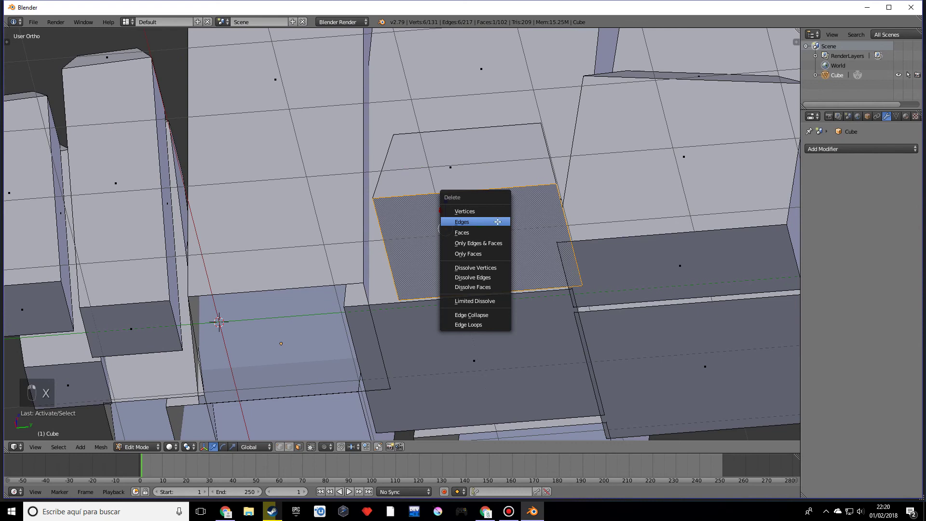
# Delete the leftover bottom face under the small wedge-shaped piece
pyautogui.press('ctrl+z')
pyautogui.press('x')
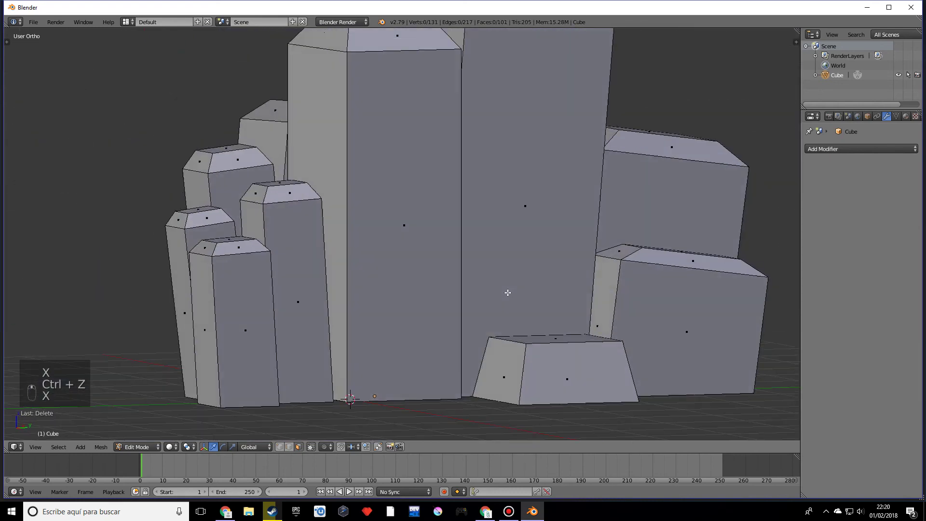
pyautogui.press('Tab')
pyautogui.press('Tab')
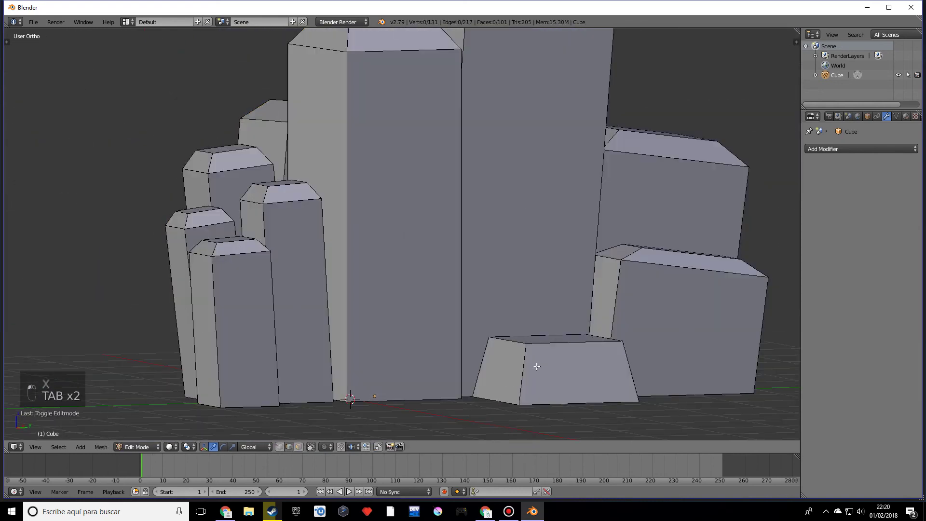